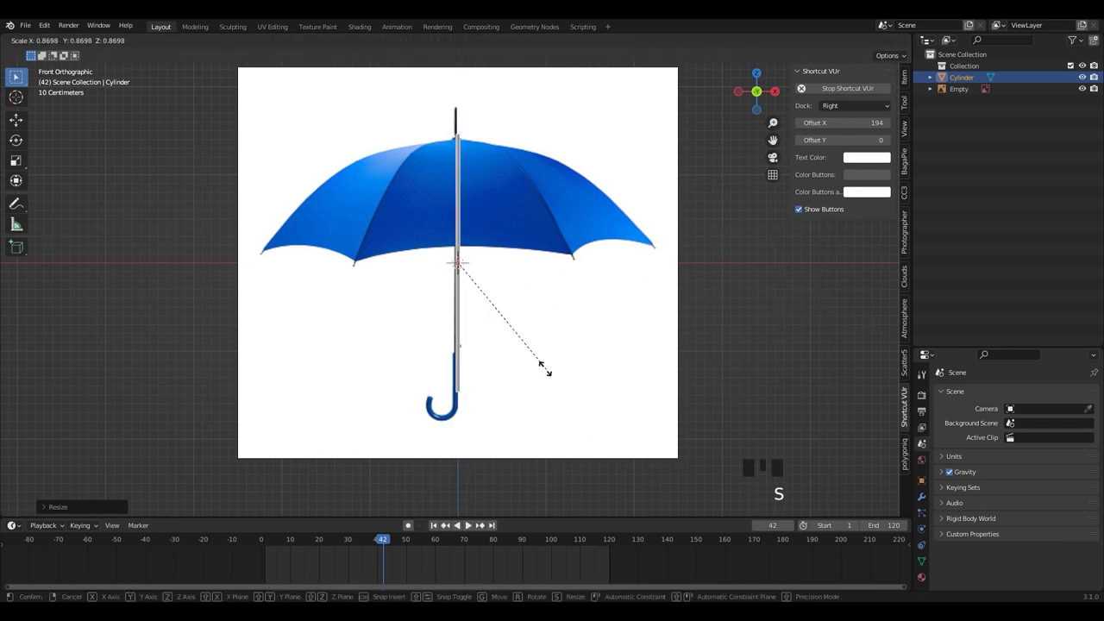
# Step: Extrude and scale another loop of the cylinder to continue the curved hook handle
pyautogui.scroll(3)
pyautogui.middleClick(532, 324)
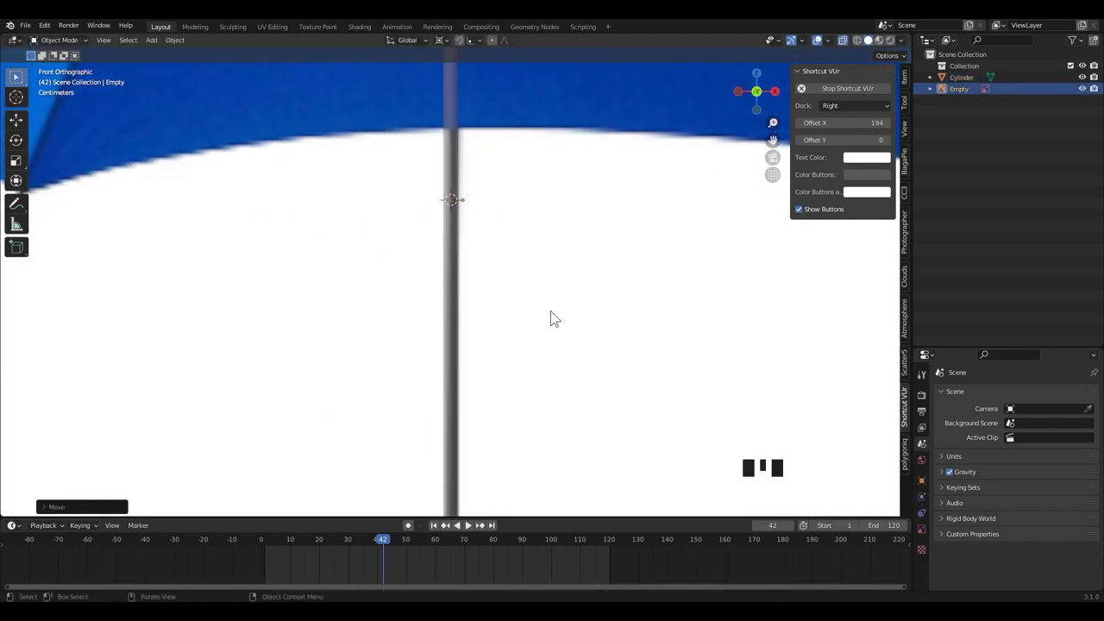
pyautogui.scroll(-3)
pyautogui.scroll(3)
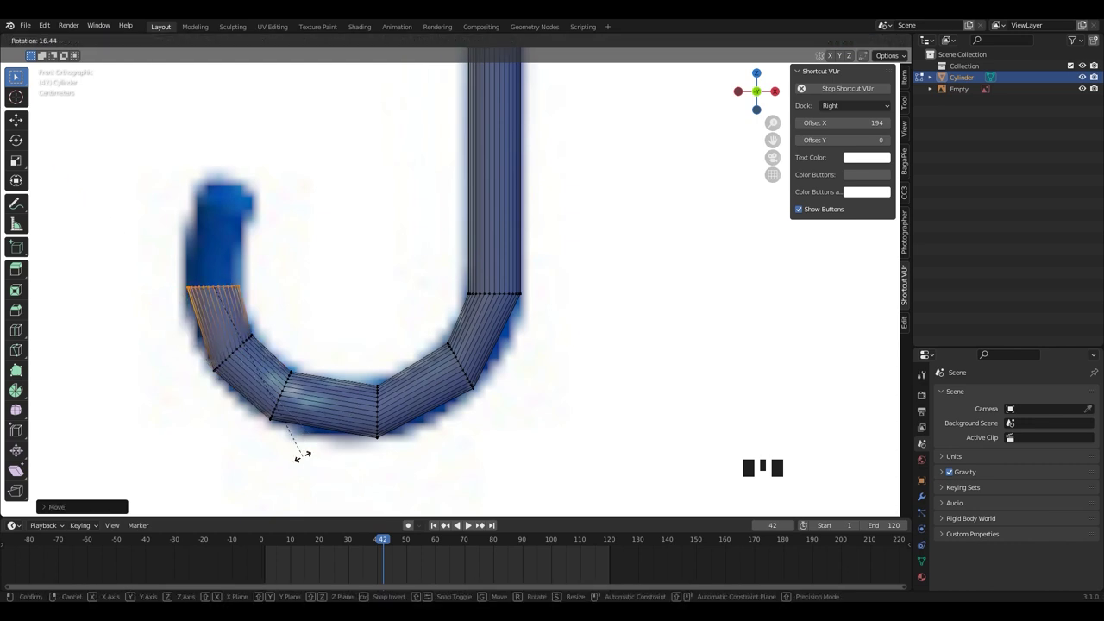
pyautogui.press('s')
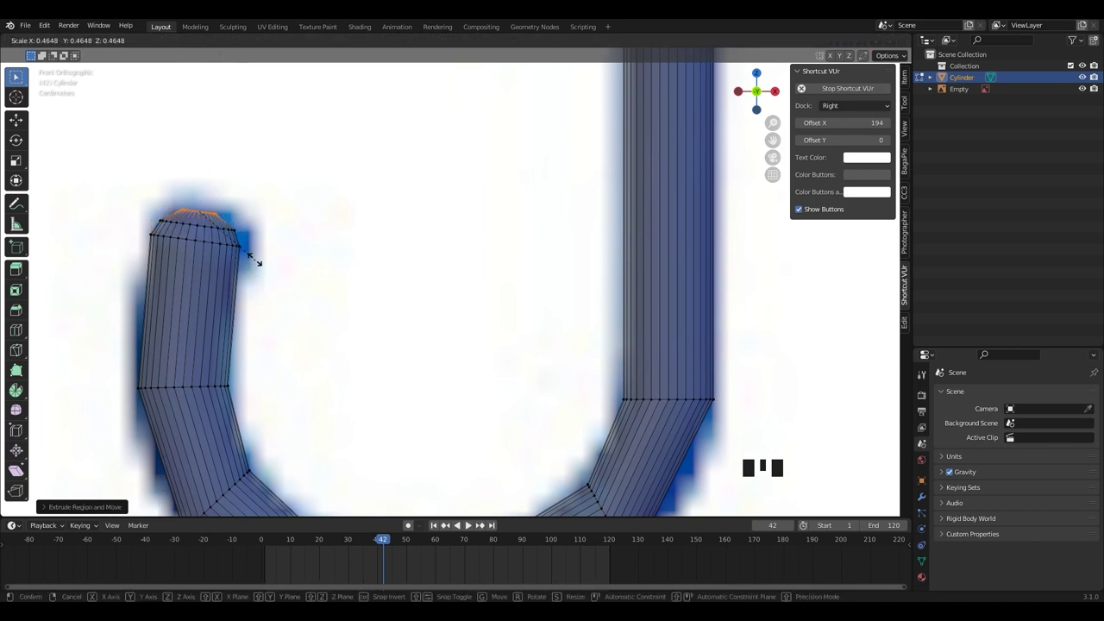
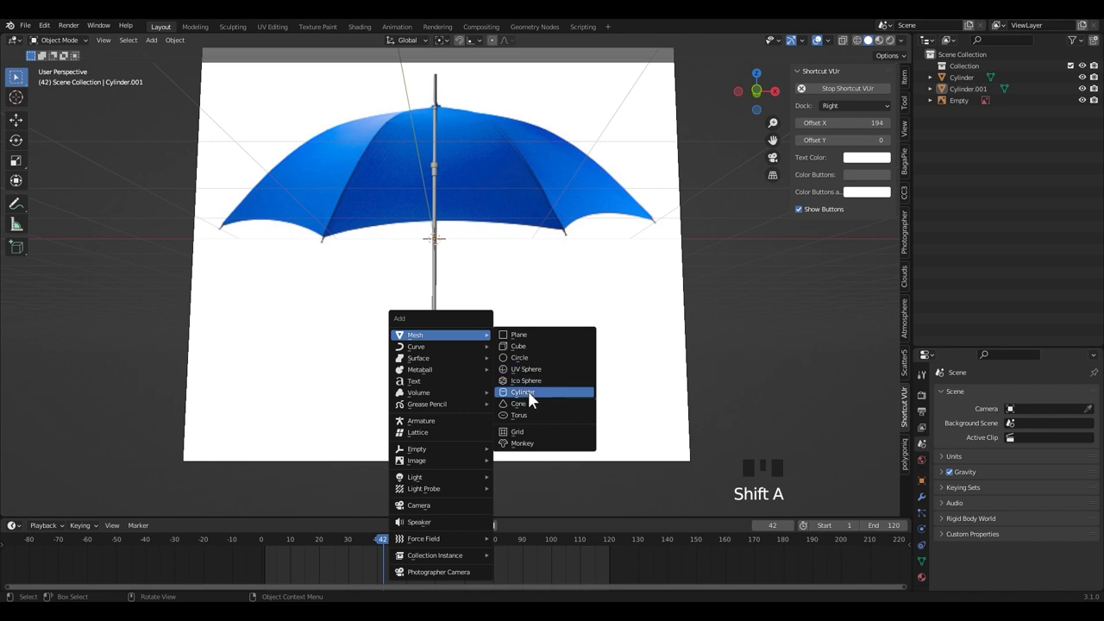
# Step: Add a new cylinder and stretch it thin and long along its own axis as a rib rod
pyautogui.press('s')
pyautogui.press('KP_1')
pyautogui.scroll(3)
pyautogui.scroll(-3)
pyautogui.press('s')
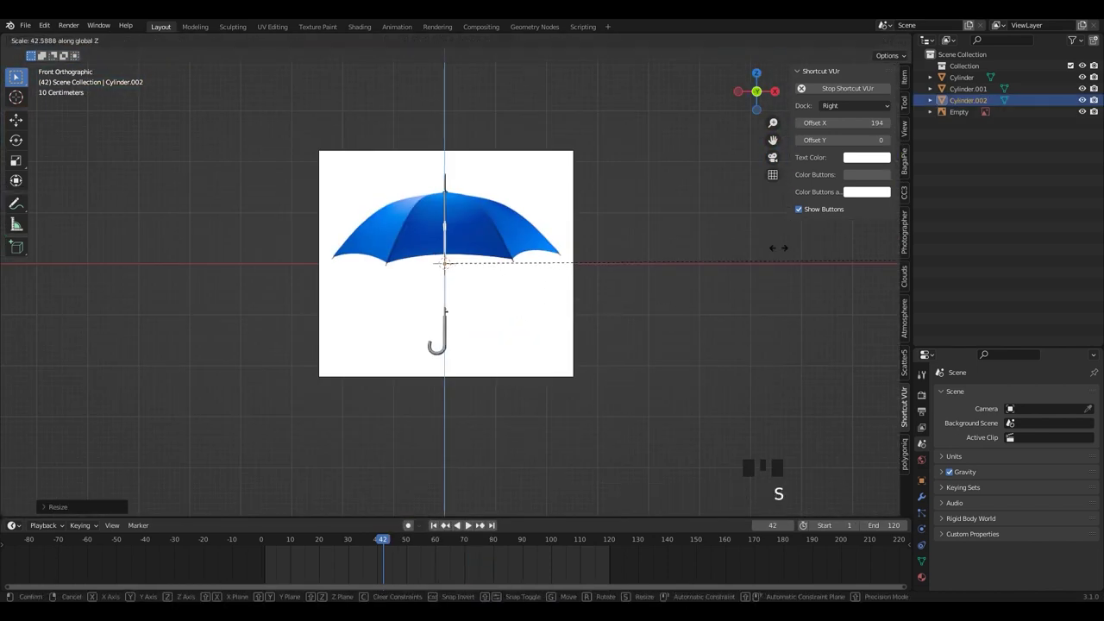
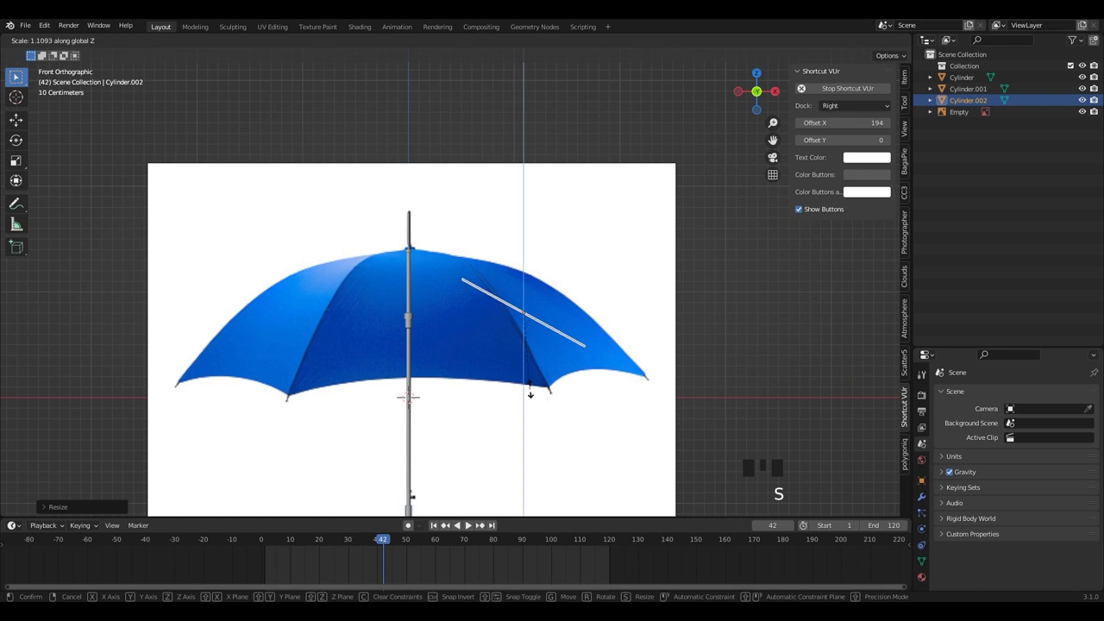
pyautogui.moveTo(410, 49); pyautogui.dragTo(517, 365)
pyautogui.press('s')
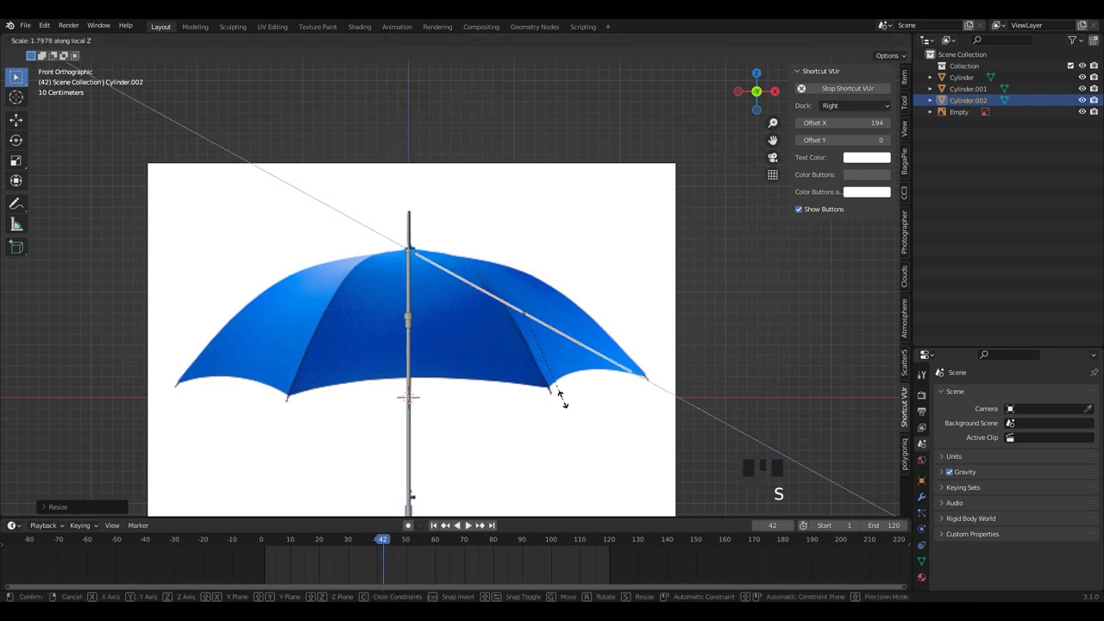
# Step: Move the rod to the shaft's top and rotate it to follow the canopy rib line
pyautogui.middleClick(326, 343)
pyautogui.scroll(3)
pyautogui.press('g')
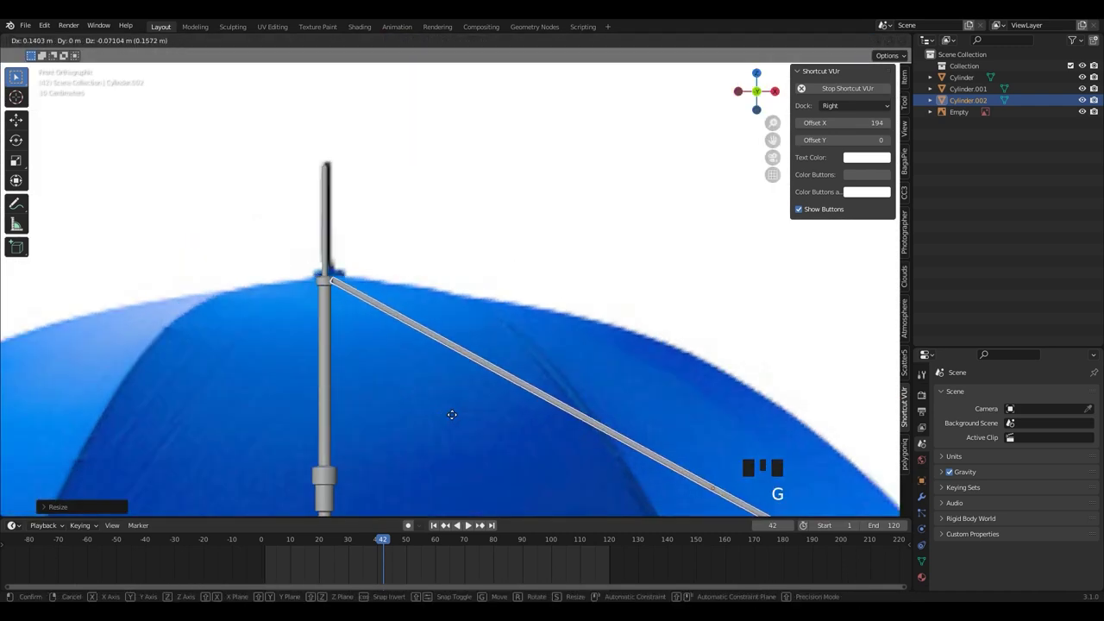
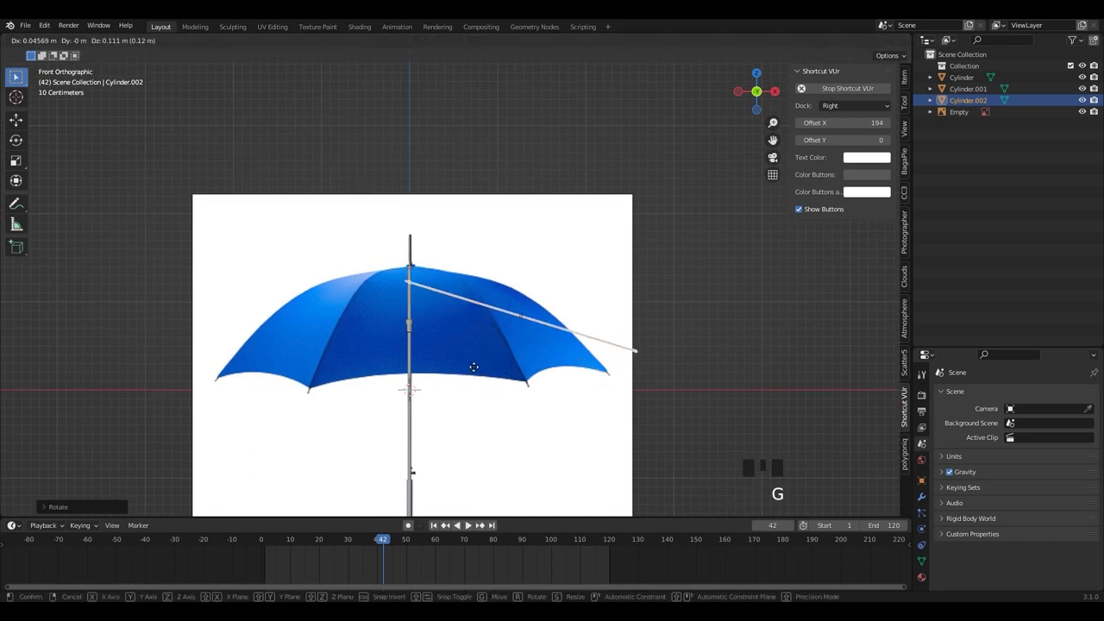
pyautogui.scroll(3)
pyautogui.press('r')
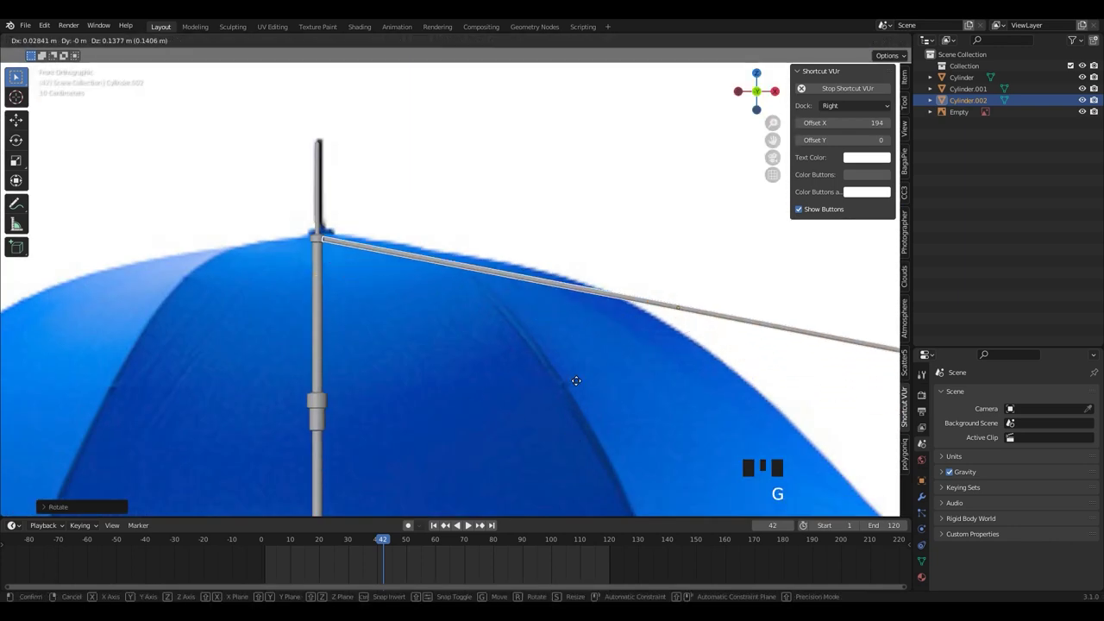
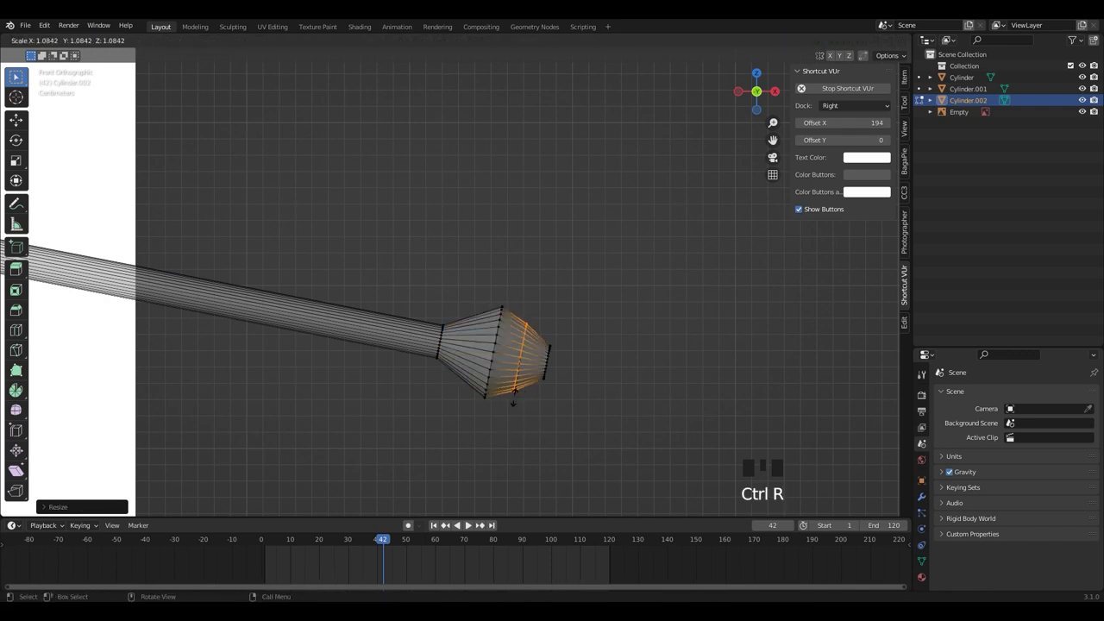
# Step: Add an edge loop near the rib rod's outer tip for the rounded knob
pyautogui.press('ctrl+r')
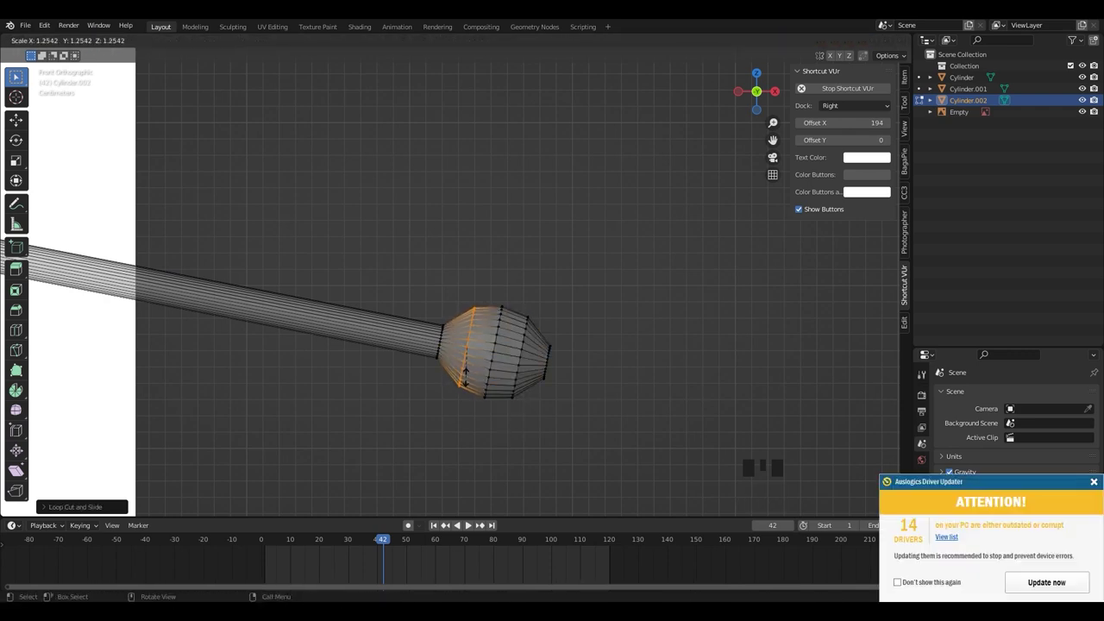
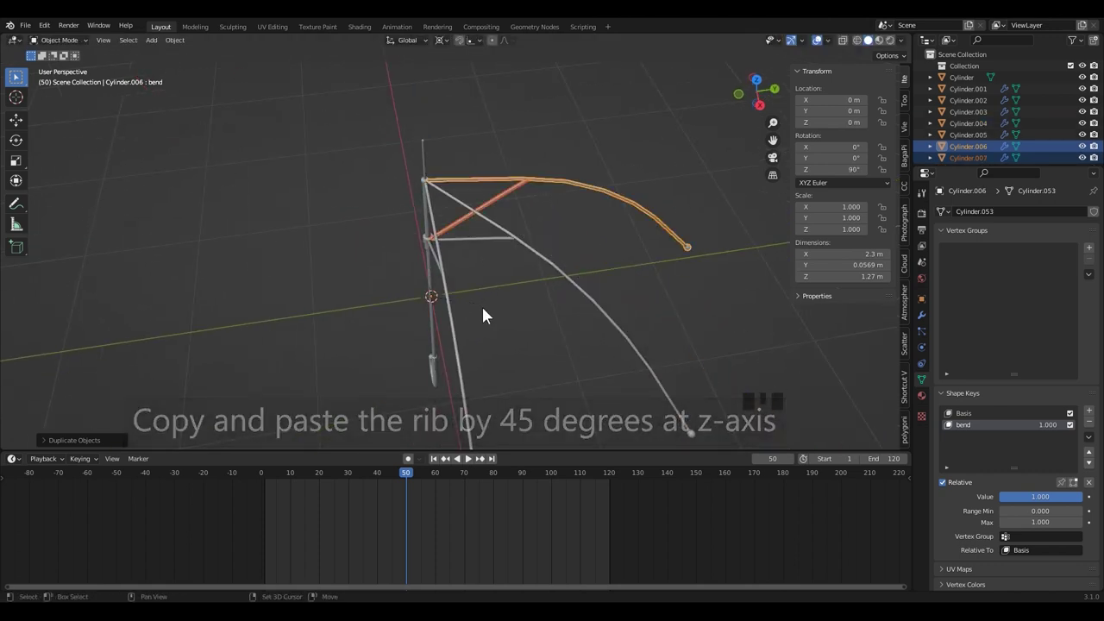
# Step: Repeat the 45-degree rotated duplicate to ring the shaft with ribs and struts
pyautogui.press('shift+r')
pyautogui.press('shift+r')
pyautogui.press('shift+r')
pyautogui.press('shift+r')
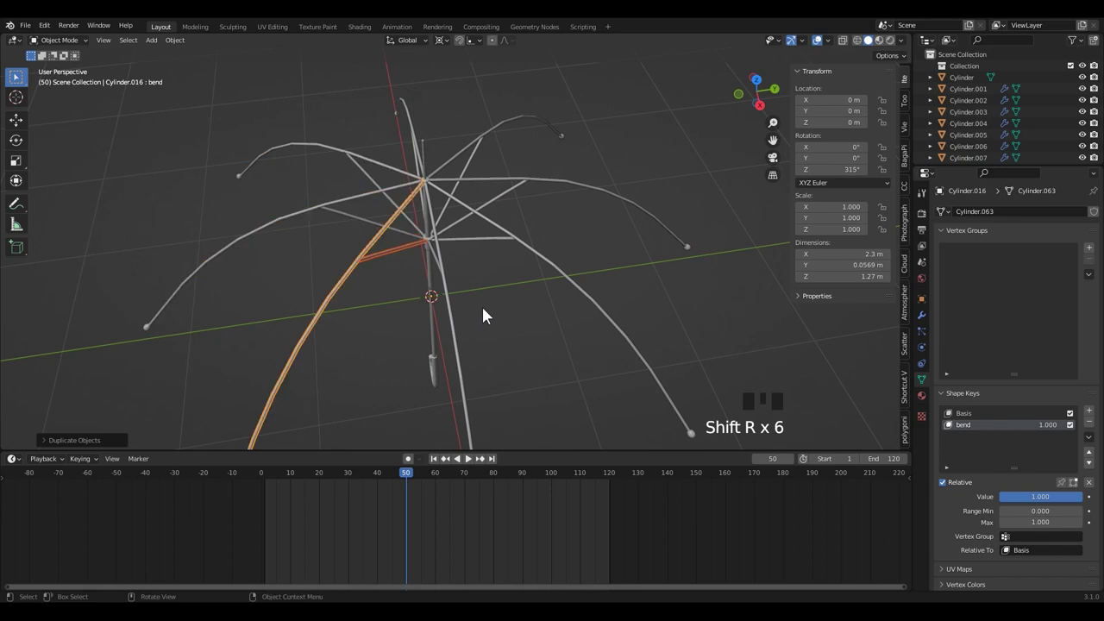
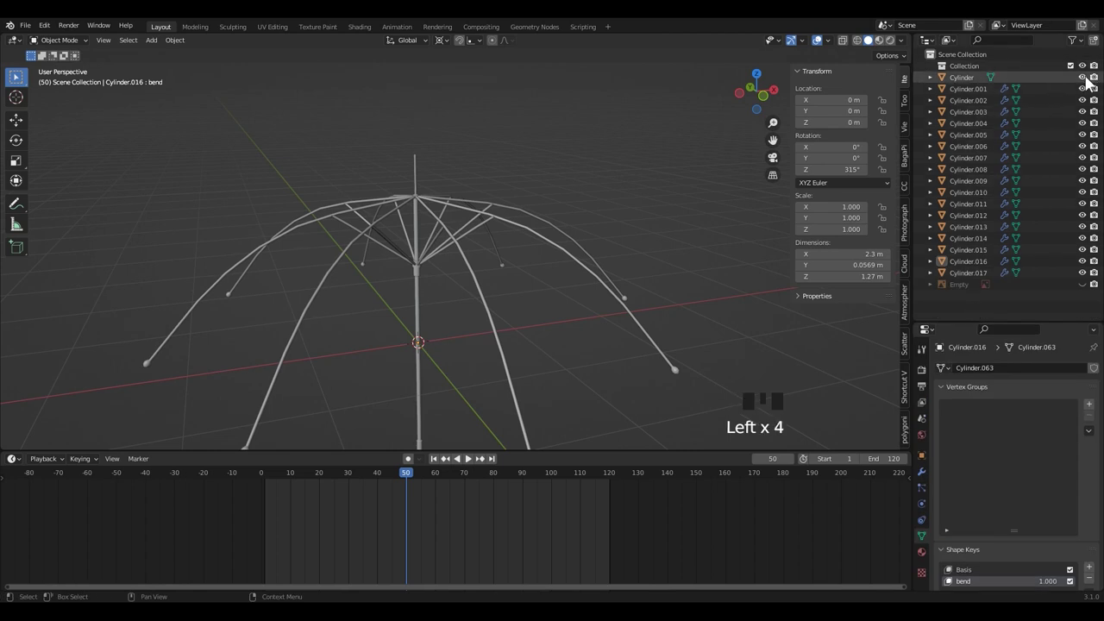
# Step: Hide the extra rib copies in the Outliner, leaving one rib visible from the front
pyautogui.doubleClick(1088, 106)
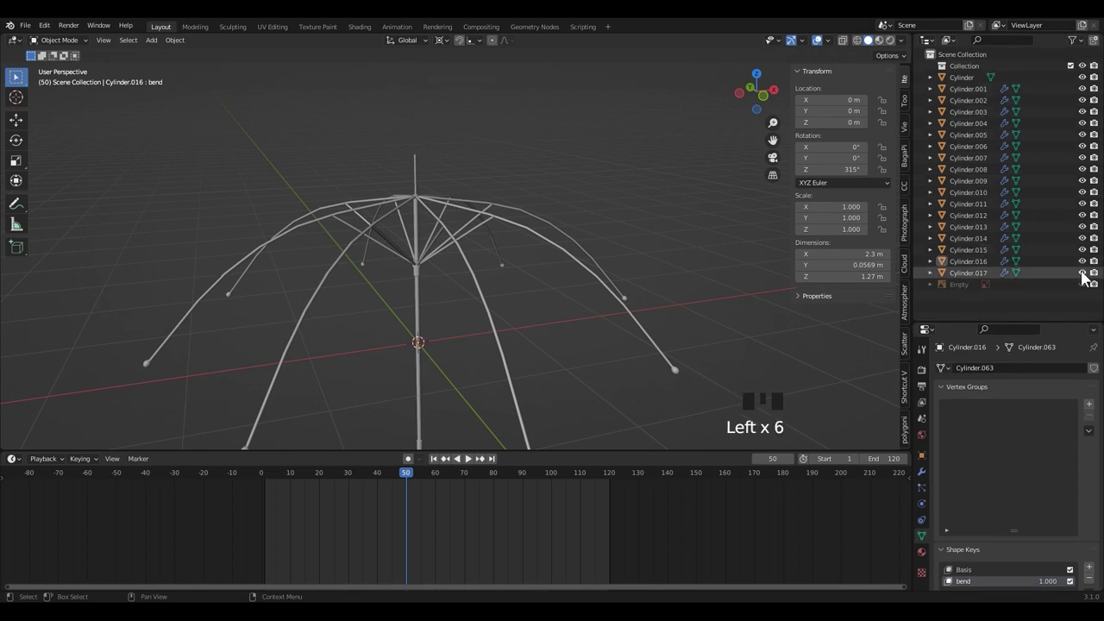
pyautogui.moveTo(1090, 276); pyautogui.dragTo(463, 286)
pyautogui.moveTo(463, 286); pyautogui.dragTo(426, 292)
pyautogui.press('KP_1')
pyautogui.scroll(-3)
pyautogui.moveTo(471, 358); pyautogui.dragTo(481, 304)
pyautogui.scroll(3)
pyautogui.moveTo(491, 270); pyautogui.dragTo(493, 255)
pyautogui.click(493, 255)
# Step: Save the file and add an armature bone at the shaft's base
pyautogui.press('ctrl+s')
pyautogui.scroll(3)
pyautogui.moveTo(484, 268); pyautogui.dragTo(432, 343)
pyautogui.press('shift+a')
# Step: Rotate and move the new bone up along the shaft, showing bone names in front
pyautogui.press('r')
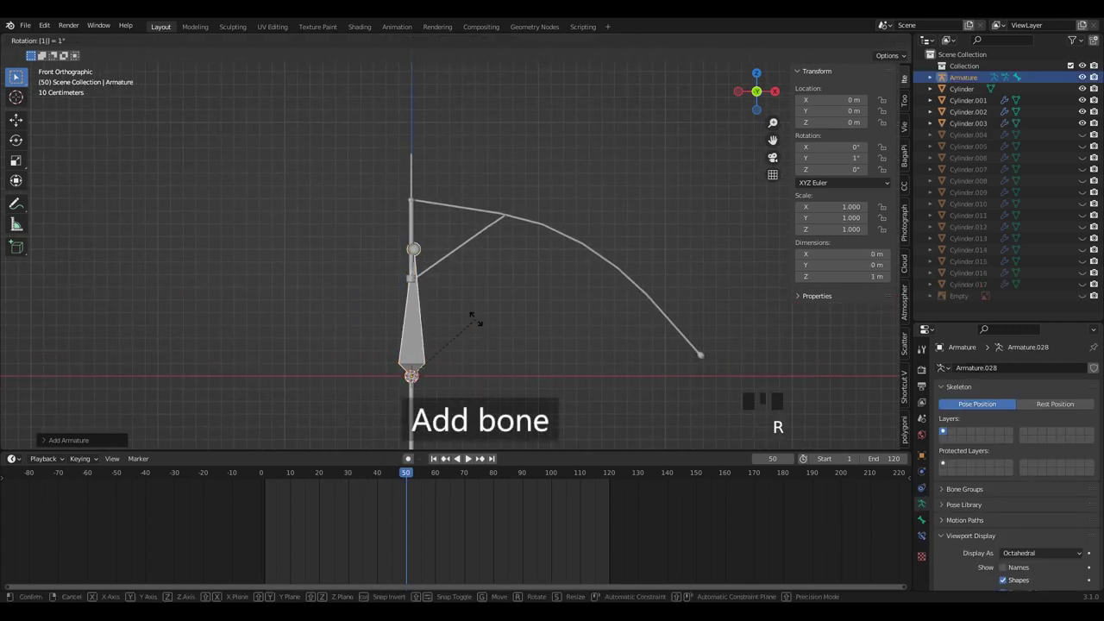
pyautogui.press('g')
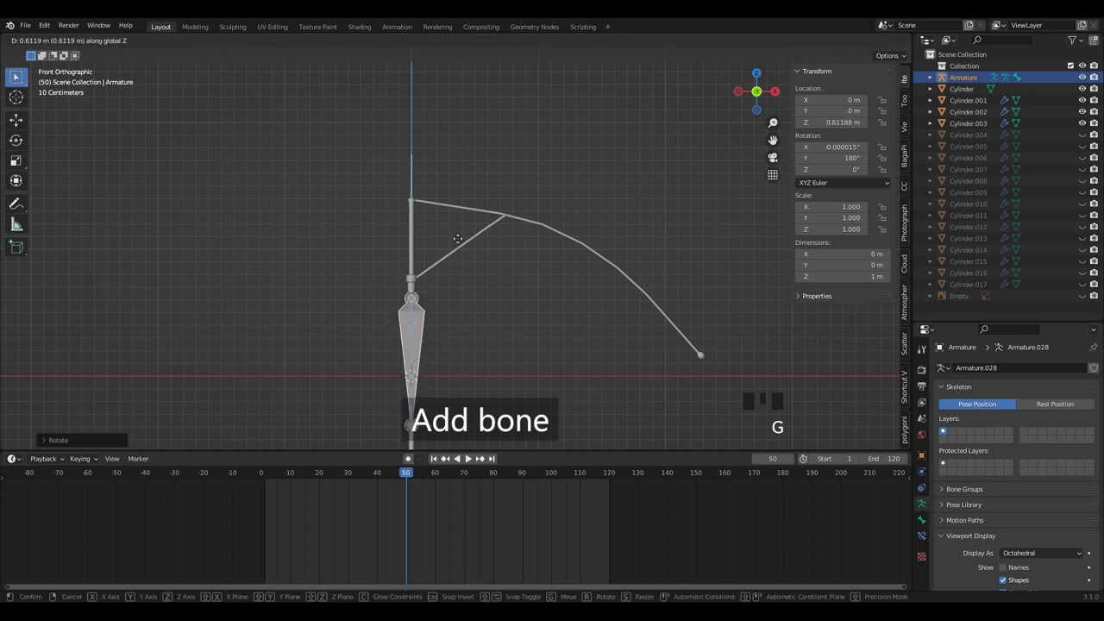
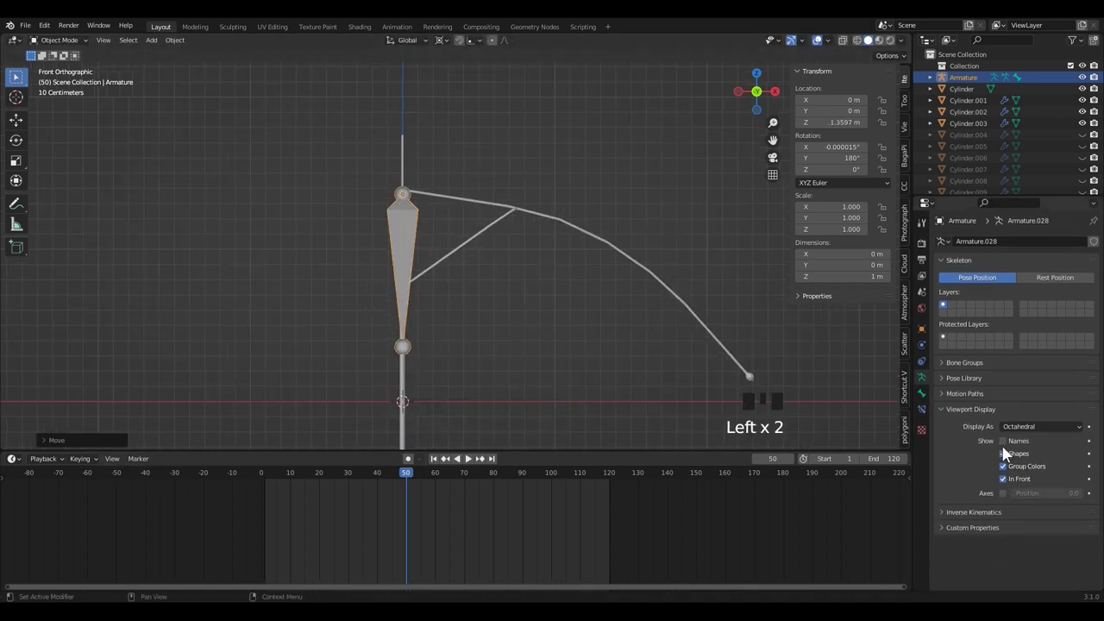
pyautogui.click(1008, 447)
pyautogui.scroll(3)
pyautogui.moveTo(328, 315); pyautogui.dragTo(342, 317)
pyautogui.press('alt+z')
pyautogui.scroll(3)
pyautogui.moveTo(448, 263); pyautogui.dragTo(484, 298)
# Step: In Edit Mode, move the bone tips onto the rib joint and slide the joint along the pole
pyautogui.scroll(3)
pyautogui.press('g')
pyautogui.scroll(-3)
pyautogui.middleClick(522, 304)
pyautogui.press('Tab')
pyautogui.press('g')
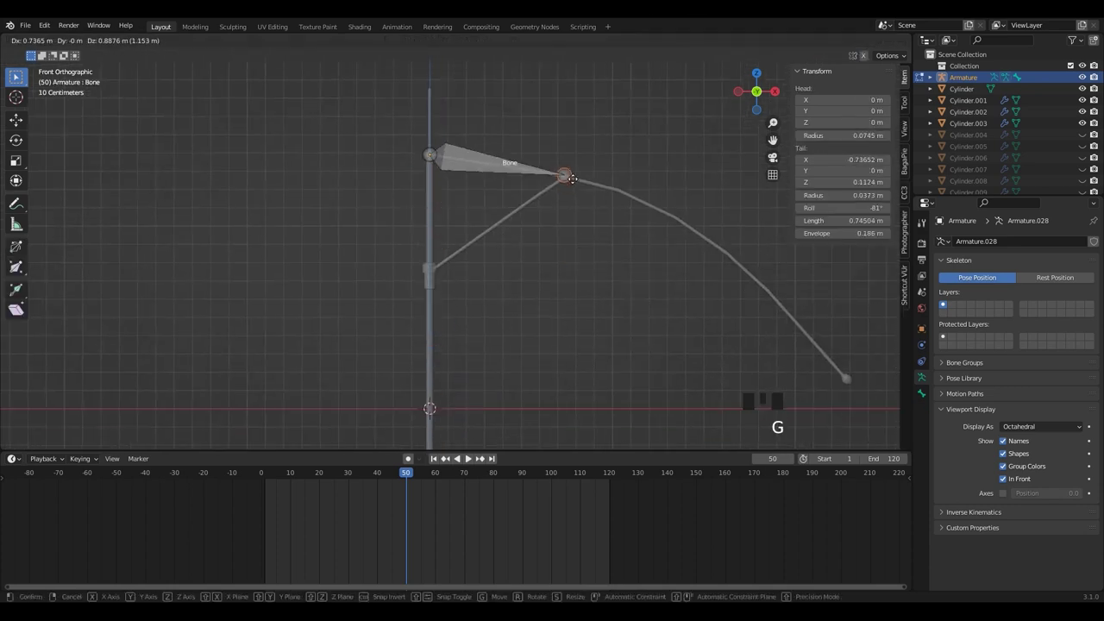
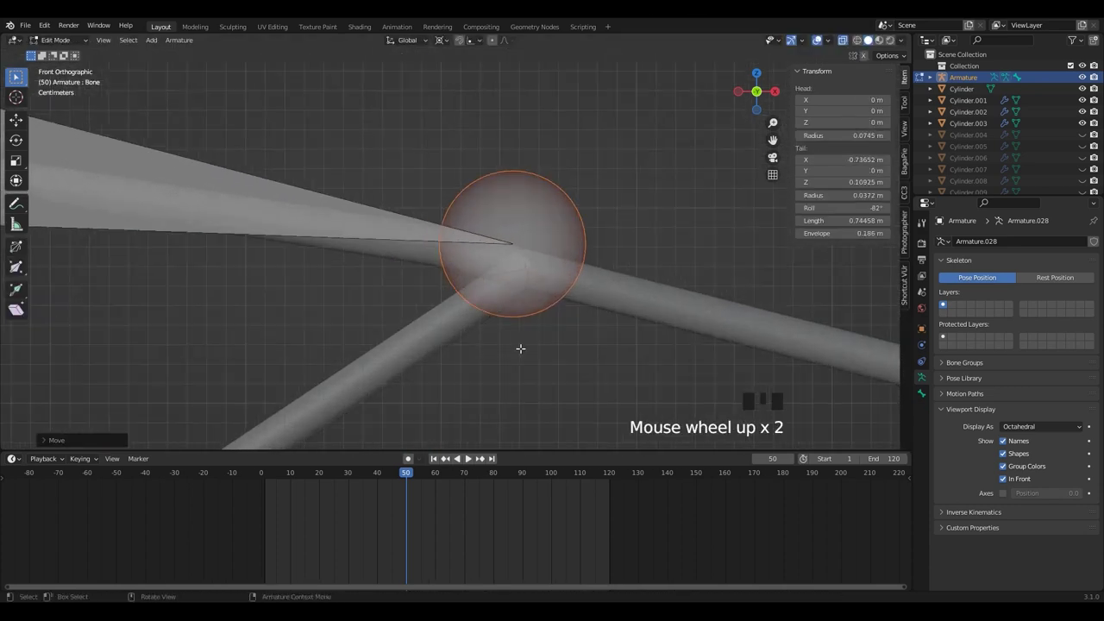
pyautogui.press('g')
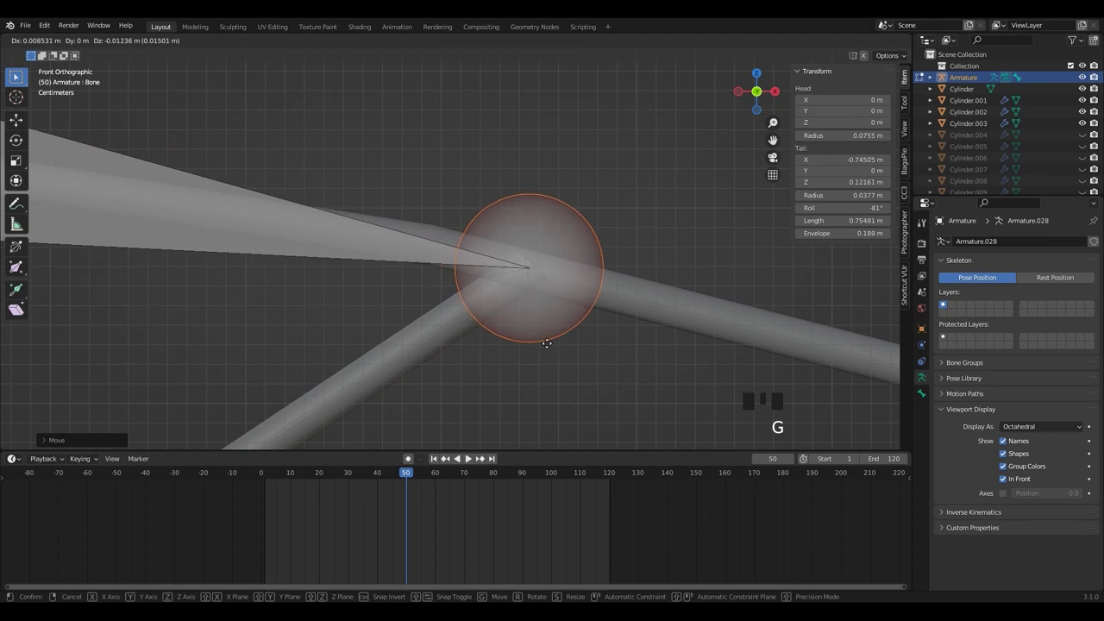
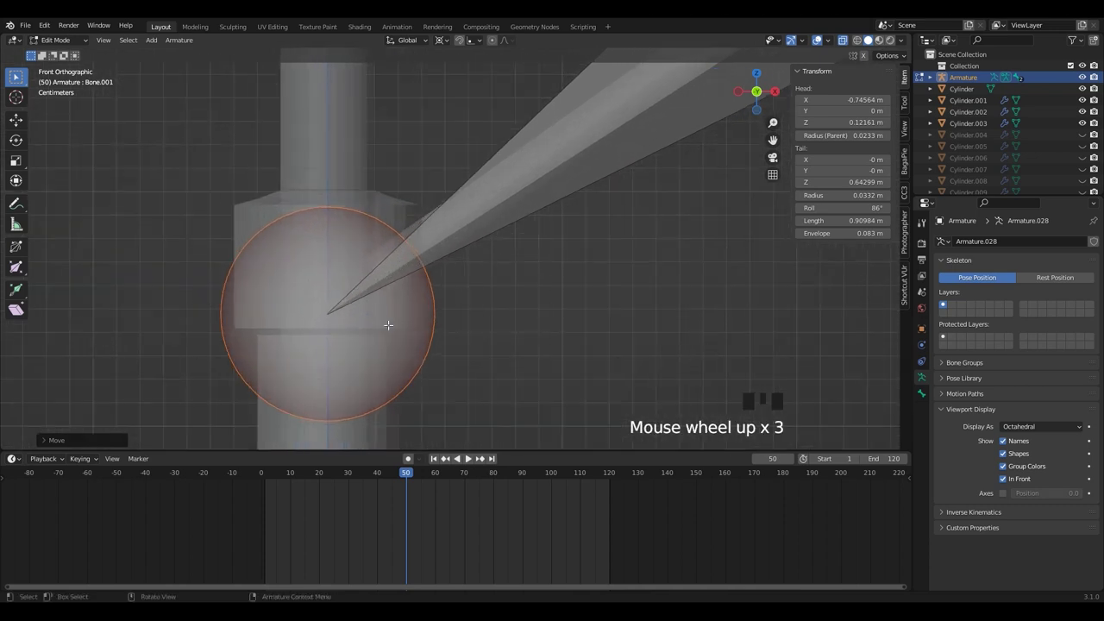
pyautogui.press('g')
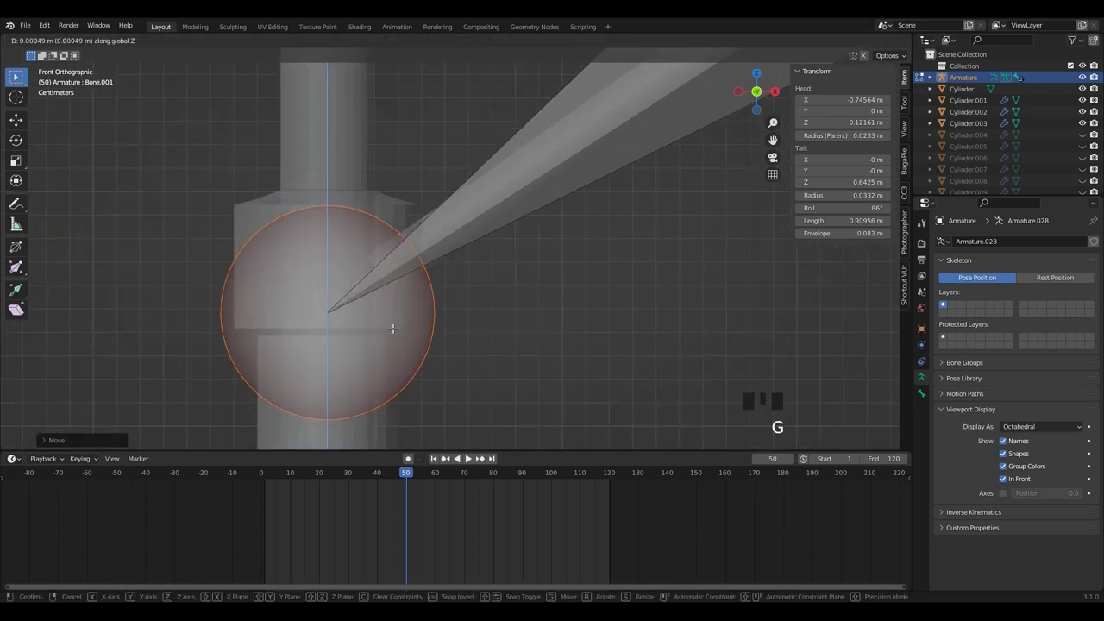
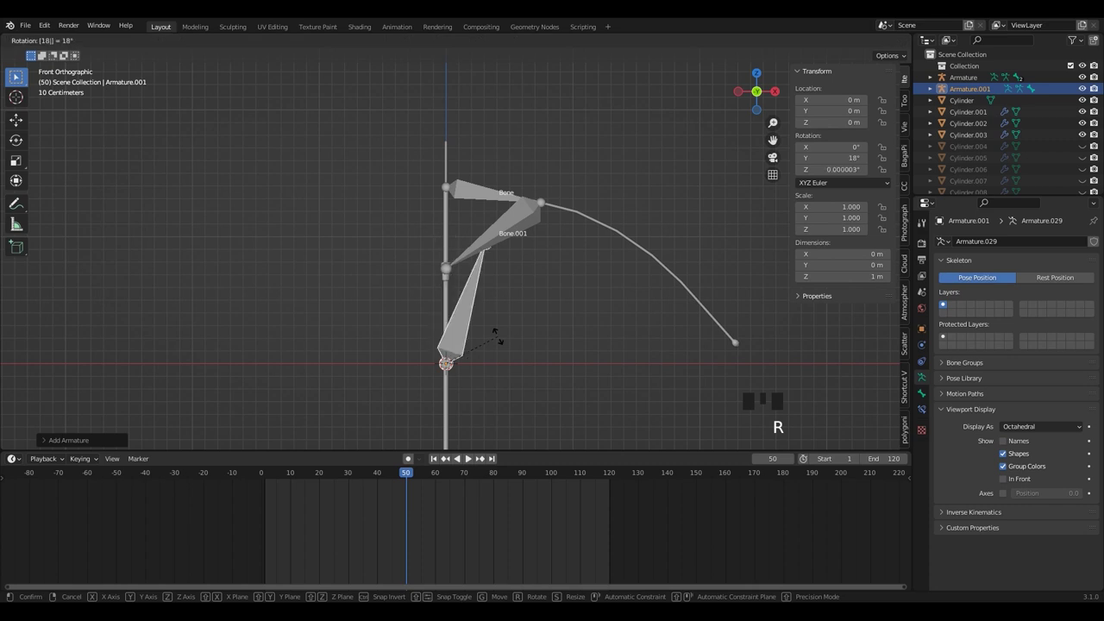
# Step: Shrink the new armature to about 0.345 as a small slider bone below the ribs
pyautogui.press('g')
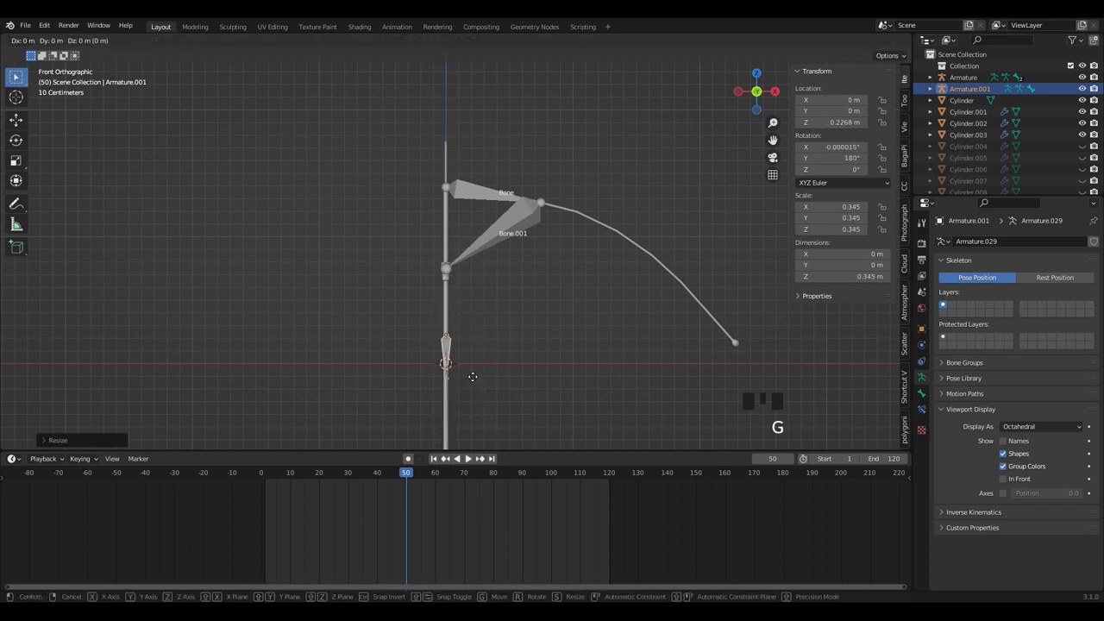
pyautogui.click(1010, 481)
pyautogui.click(1012, 447)
pyautogui.scroll(3)
pyautogui.moveTo(428, 347); pyautogui.dragTo(456, 333)
pyautogui.scroll(3)
pyautogui.press('h')
pyautogui.press('ctrl+z')
# Step: Select the rib armature's lower bone and switch it into Pose Mode
pyautogui.click(532, 354)
pyautogui.scroll(-3)
pyautogui.moveTo(538, 262); pyautogui.dragTo(558, 299)
pyautogui.click(558, 298)
pyautogui.press('ctrl+s')
pyautogui.moveTo(542, 226); pyautogui.dragTo(562, 237)
pyautogui.moveTo(75, 46); pyautogui.dragTo(540, 240)
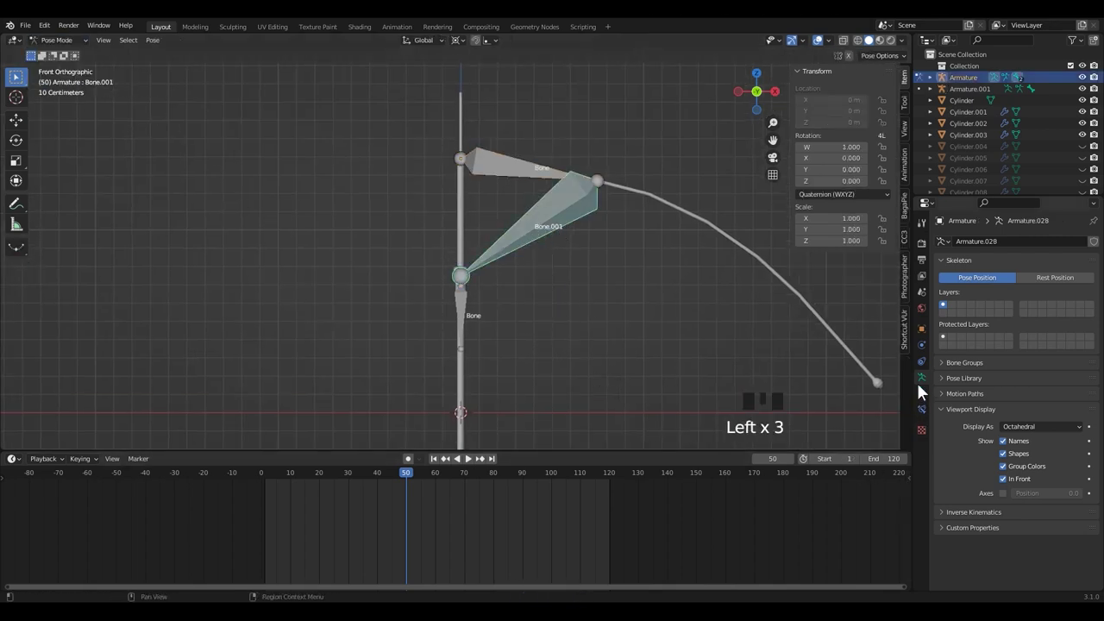
# Step: Add an IK constraint to the lower rib bone targeting the slider armature Armature.001
pyautogui.moveTo(927, 413); pyautogui.dragTo(924, 413)
pyautogui.moveTo(1010, 244); pyautogui.dragTo(518, 256)
pyautogui.press('g')
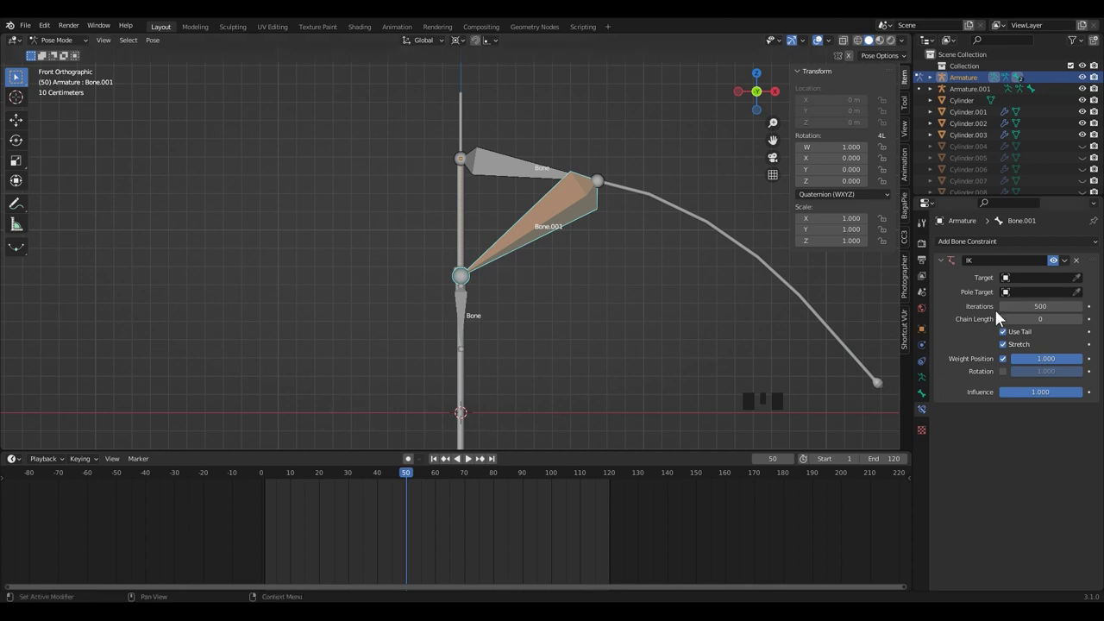
pyautogui.click(1084, 285)
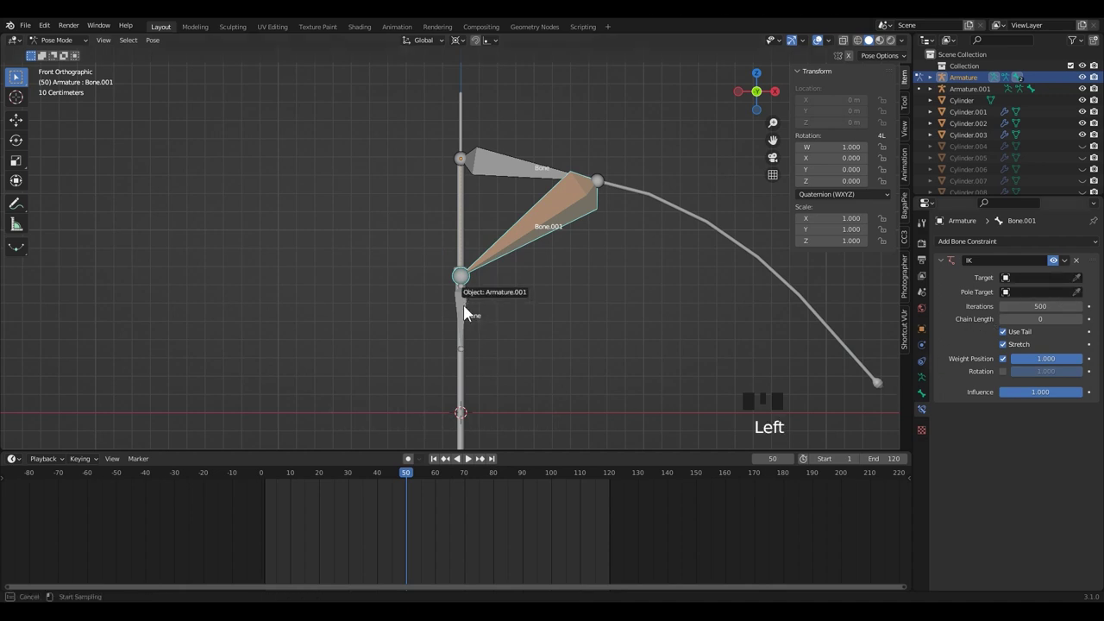
pyautogui.moveTo(1023, 298); pyautogui.dragTo(456, 366)
pyautogui.scroll(3)
pyautogui.click(479, 366)
pyautogui.moveTo(63, 51); pyautogui.dragTo(559, 308)
# Step: Select the slider bone in Pose Mode and slide it along the pole to test the IK
pyautogui.press('alt+z')
pyautogui.moveTo(583, 317); pyautogui.dragTo(584, 317)
pyautogui.click(483, 340)
pyautogui.moveTo(63, 51); pyautogui.dragTo(512, 343)
pyautogui.scroll(3)
pyautogui.moveTo(530, 346); pyautogui.dragTo(463, 348)
pyautogui.press('g')
pyautogui.press('z')
pyautogui.moveTo(462, 352); pyautogui.dragTo(471, 359)
# Step: Slide the slider bone vertically on the pole, then return to Object Mode
pyautogui.press('g')
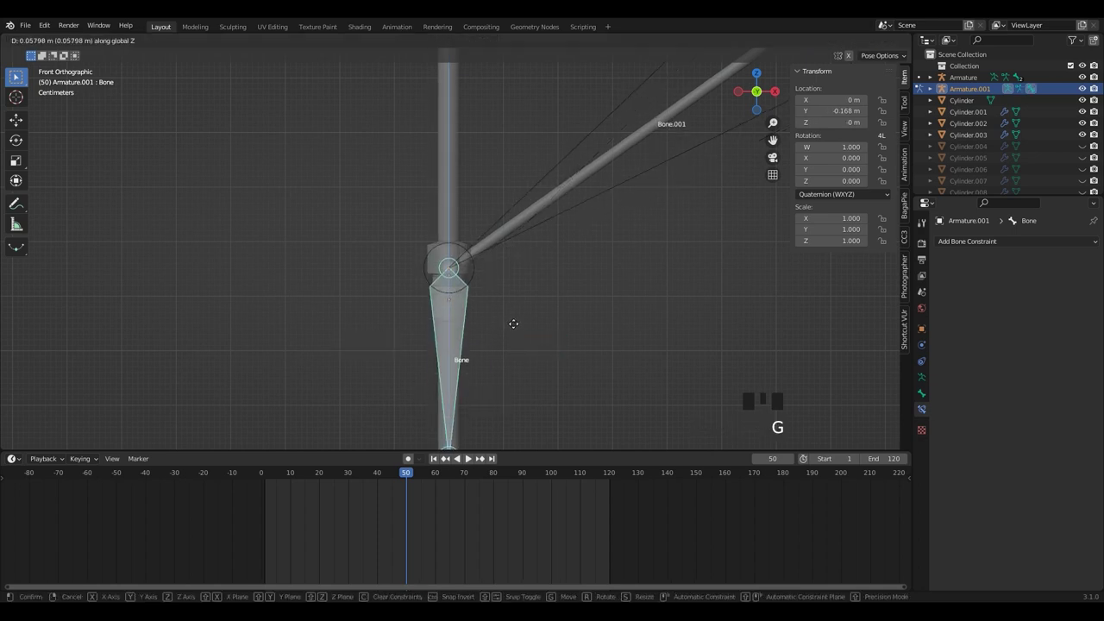
pyautogui.moveTo(391, 292); pyautogui.dragTo(441, 313)
pyautogui.scroll(-3)
pyautogui.moveTo(407, 350); pyautogui.dragTo(74, 45)
pyautogui.moveTo(74, 45); pyautogui.dragTo(525, 248)
pyautogui.press('alt+z')
pyautogui.moveTo(549, 280); pyautogui.dragTo(549, 266)
pyautogui.moveTo(558, 218); pyautogui.dragTo(566, 224)
# Step: Raise Armature.001 up the pole to the rib joint and display the rib bones as Stick
pyautogui.click(408, 336)
pyautogui.scroll(-3)
pyautogui.press('g')
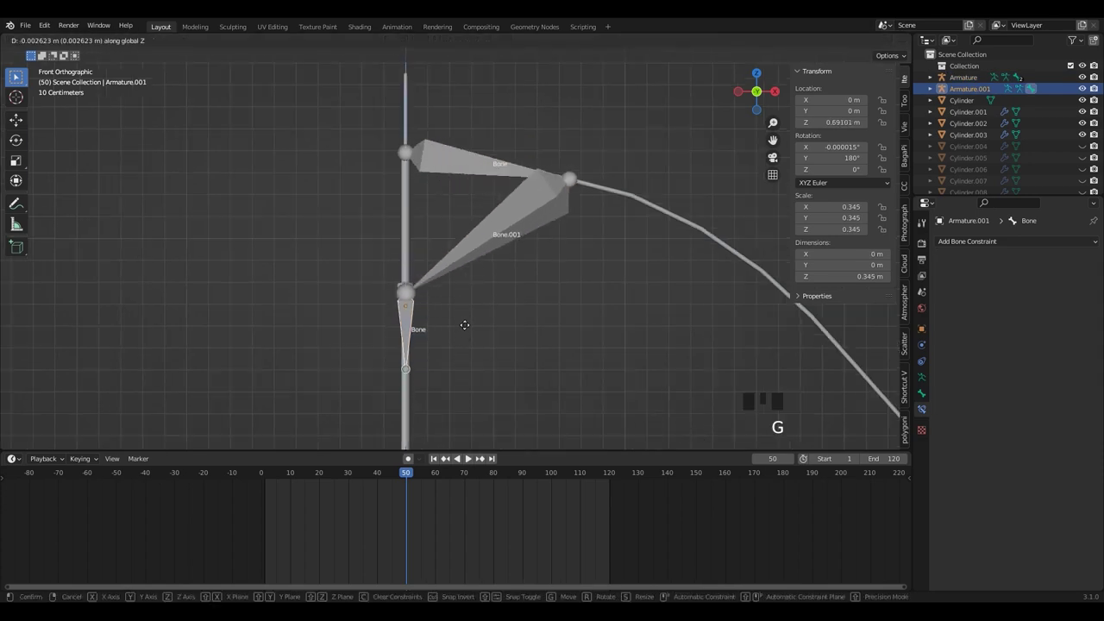
pyautogui.click(541, 228)
pyautogui.moveTo(930, 382); pyautogui.dragTo(930, 382)
pyautogui.moveTo(1035, 433); pyautogui.dragTo(413, 324)
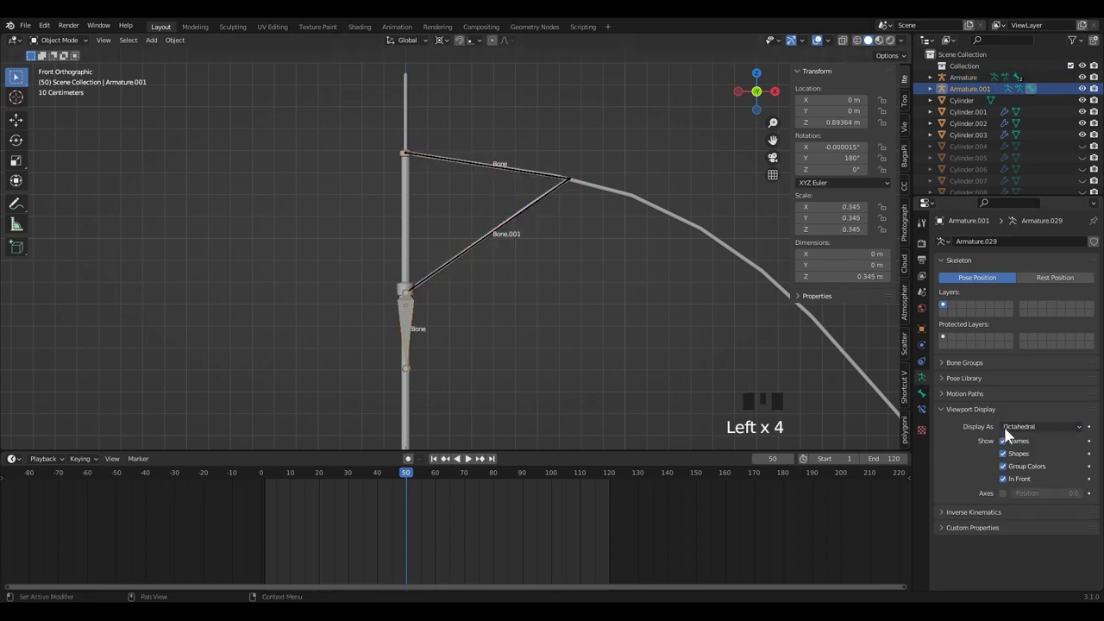
pyautogui.moveTo(1019, 436); pyautogui.dragTo(526, 345)
# Step: Select the rib armature and duplicate it rotated 45 degrees around the pole
pyautogui.moveTo(586, 291); pyautogui.dragTo(549, 324)
pyautogui.scroll(3)
pyautogui.middleClick(547, 296)
pyautogui.scroll(3)
pyautogui.click(592, 262)
pyautogui.scroll(-3)
pyautogui.moveTo(580, 244); pyautogui.dragTo(555, 280)
pyautogui.press('shift+d')
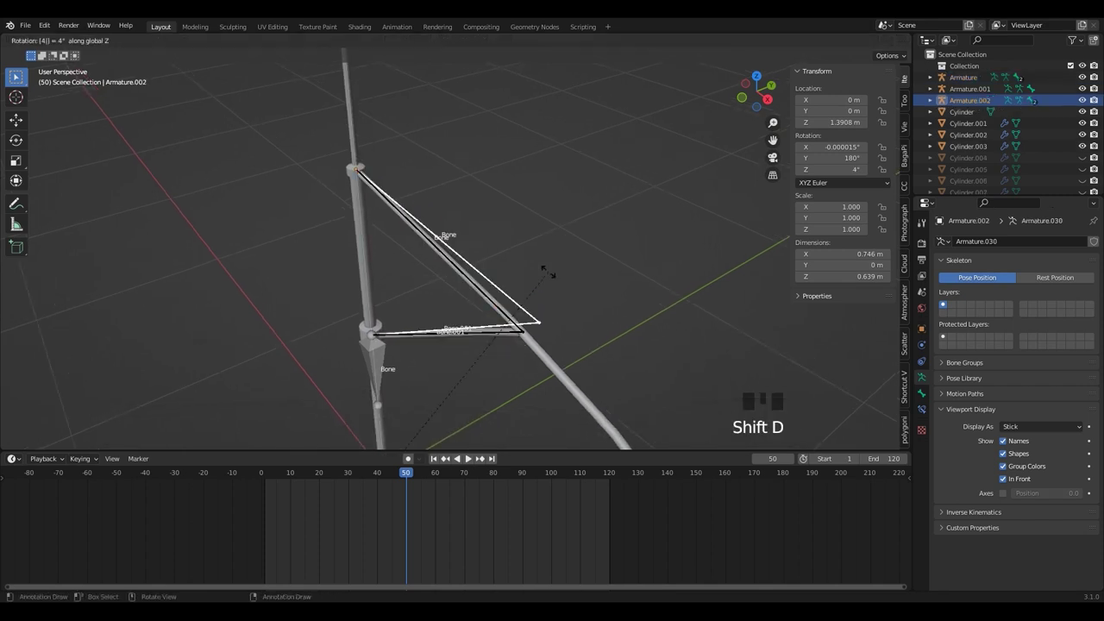
pyautogui.press('shift+d')
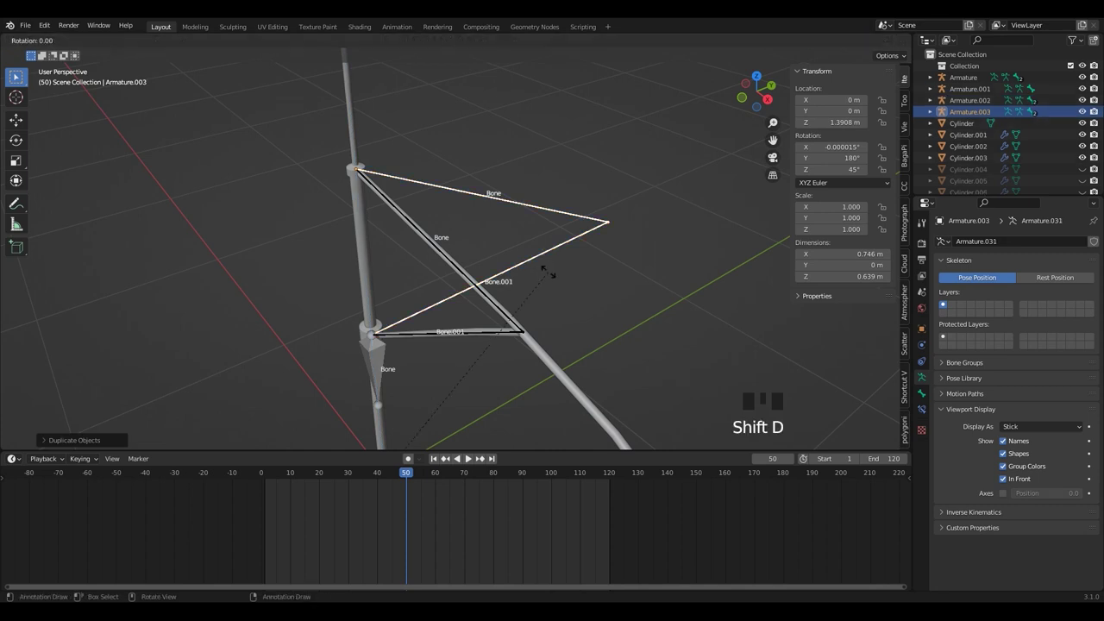
# Step: Repeat the rotated duplicate to ring the pole, undoing the overlapping extra copy
pyautogui.scroll(-3)
pyautogui.press('shift+r')
pyautogui.press('shift+r')
pyautogui.press('shift+r')
pyautogui.press('shift+r')
pyautogui.press('shift+r')
pyautogui.press('shift+r')
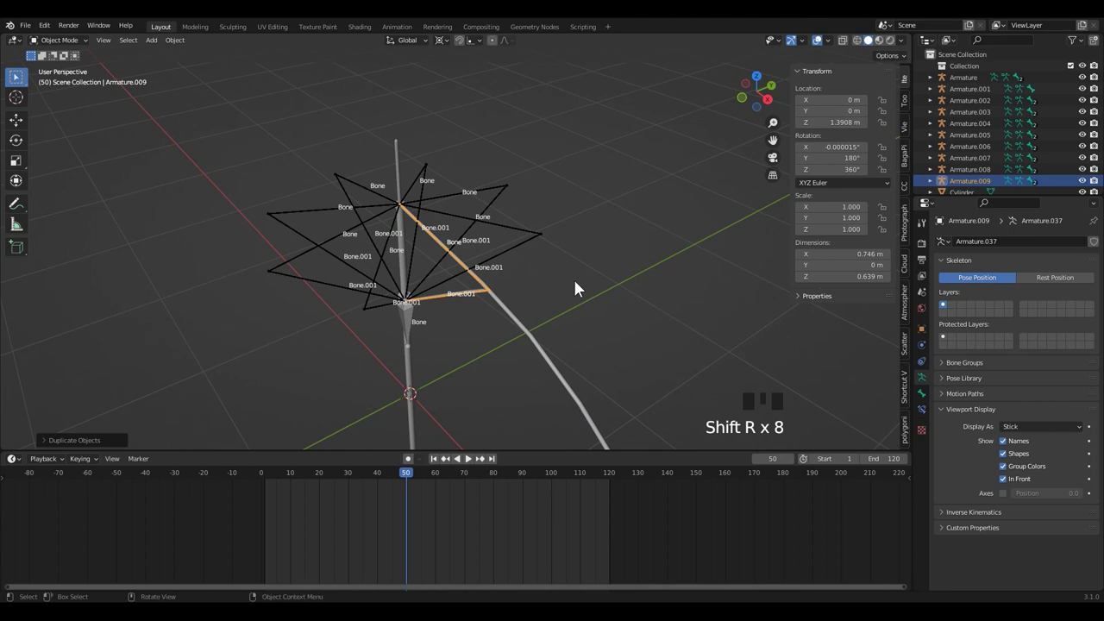
pyautogui.press('ctrl+z')
# Step: Move the slider armature down the pole and freely to confirm all ribs fold with it
pyautogui.click(582, 288)
pyautogui.scroll(-3)
pyautogui.moveTo(408, 352); pyautogui.dragTo(437, 320)
pyautogui.click(437, 320)
pyautogui.press('g')
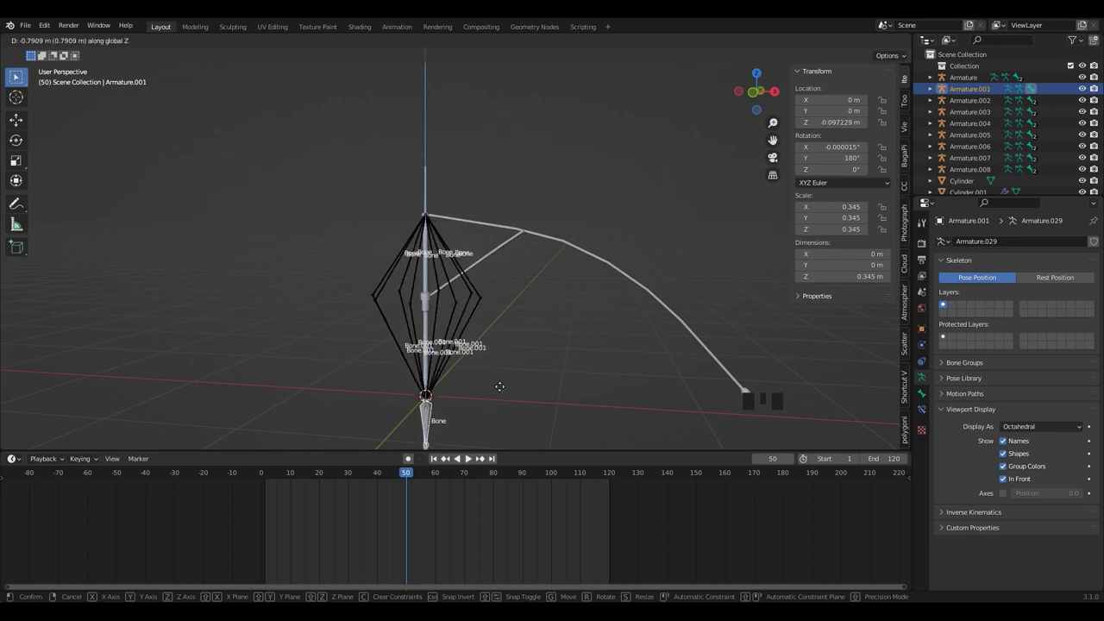
pyautogui.press('KP_1')
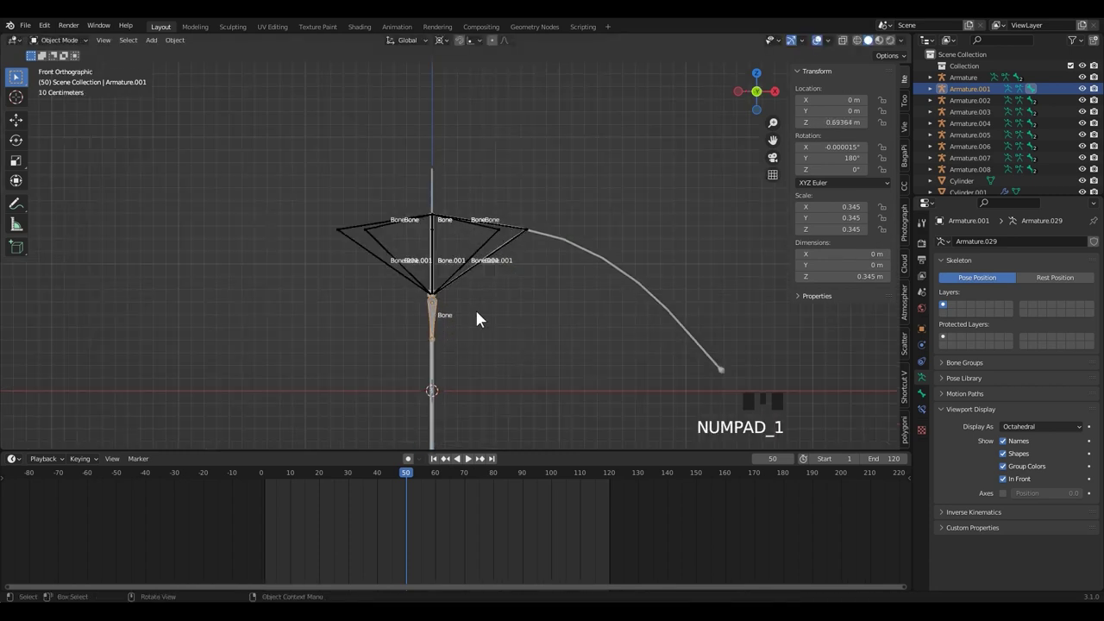
pyautogui.press('g')
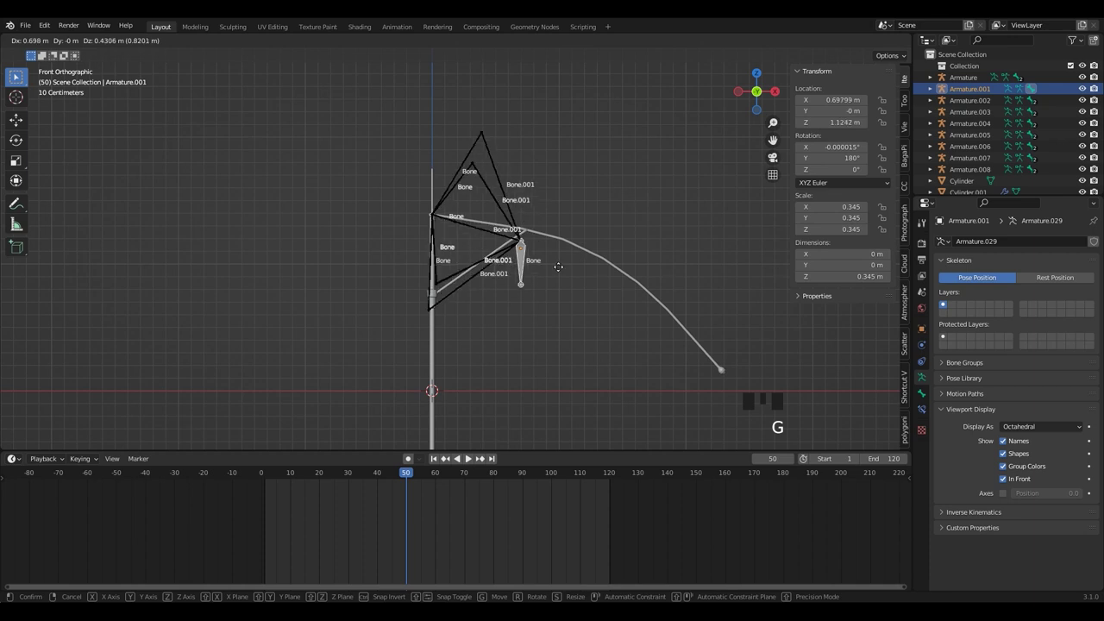
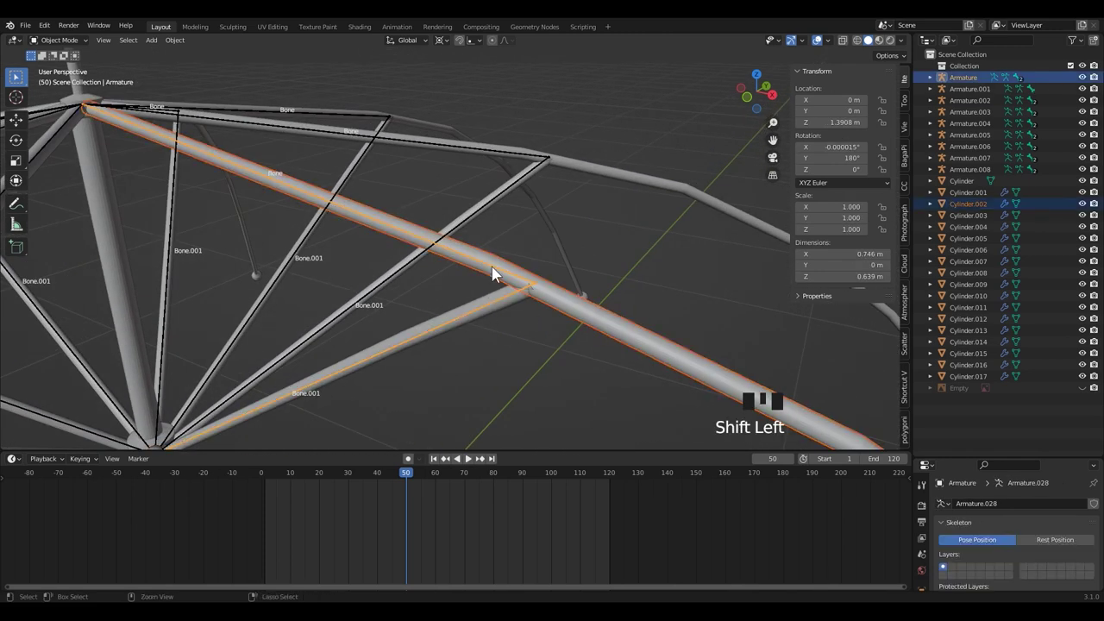
# Step: Parent the rib cylinder to its rib armature with automatic weights
pyautogui.press('ctrl+p')
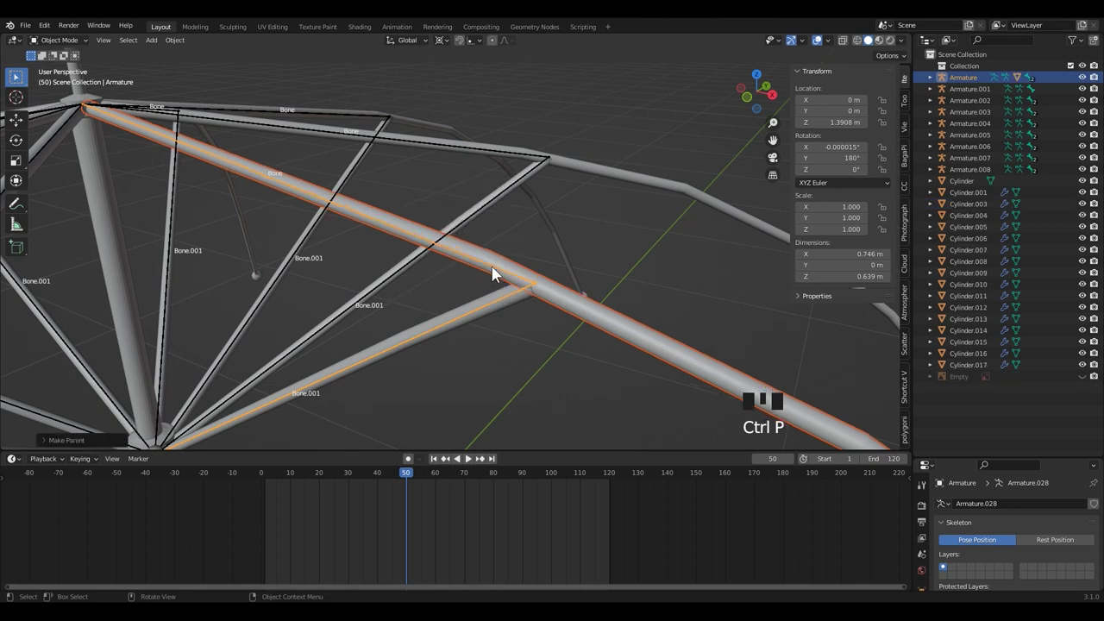
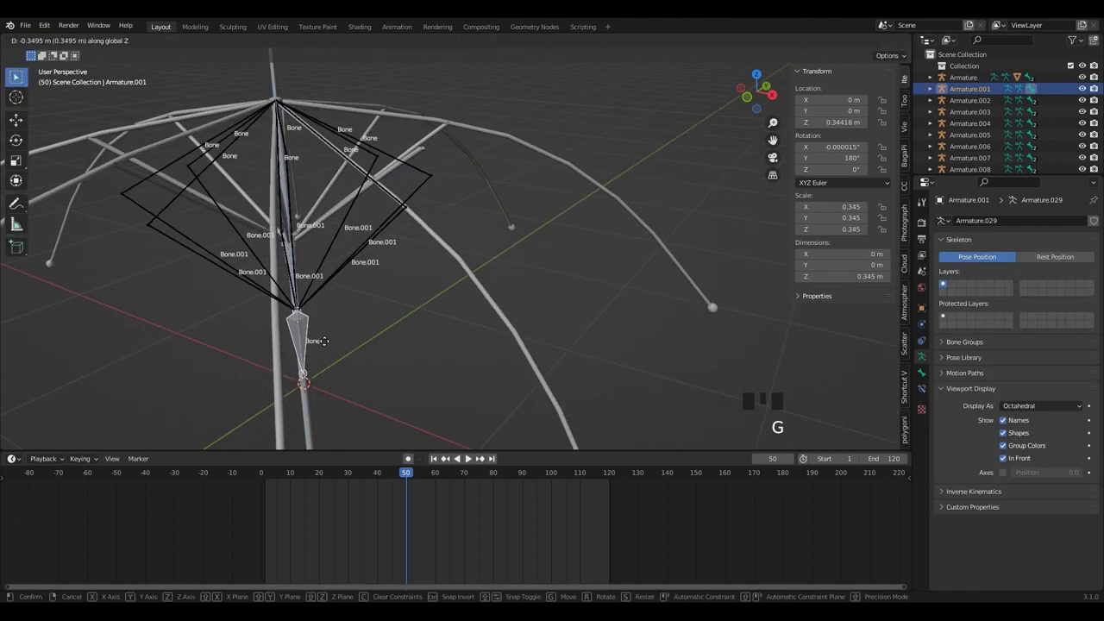
# Step: Cancel the slider move, then bind the next rib tube to its rib armature with automatic weights
pyautogui.scroll(-3)
pyautogui.press('g')
pyautogui.scroll(3)
pyautogui.moveTo(381, 232); pyautogui.dragTo(432, 314)
pyautogui.scroll(3)
pyautogui.middleClick(410, 272)
pyautogui.scroll(3)
pyautogui.click(472, 240)
pyautogui.click(456, 239)
pyautogui.press('ctrl+p')
# Step: Lower the slider armature along the shaft to test the rib folding
pyautogui.scroll(-3)
pyautogui.middleClick(467, 312)
pyautogui.moveTo(473, 295); pyautogui.dragTo(448, 318)
pyautogui.moveTo(216, 390); pyautogui.dragTo(247, 383)
pyautogui.click(231, 400)
pyautogui.scroll(-3)
pyautogui.press('g')
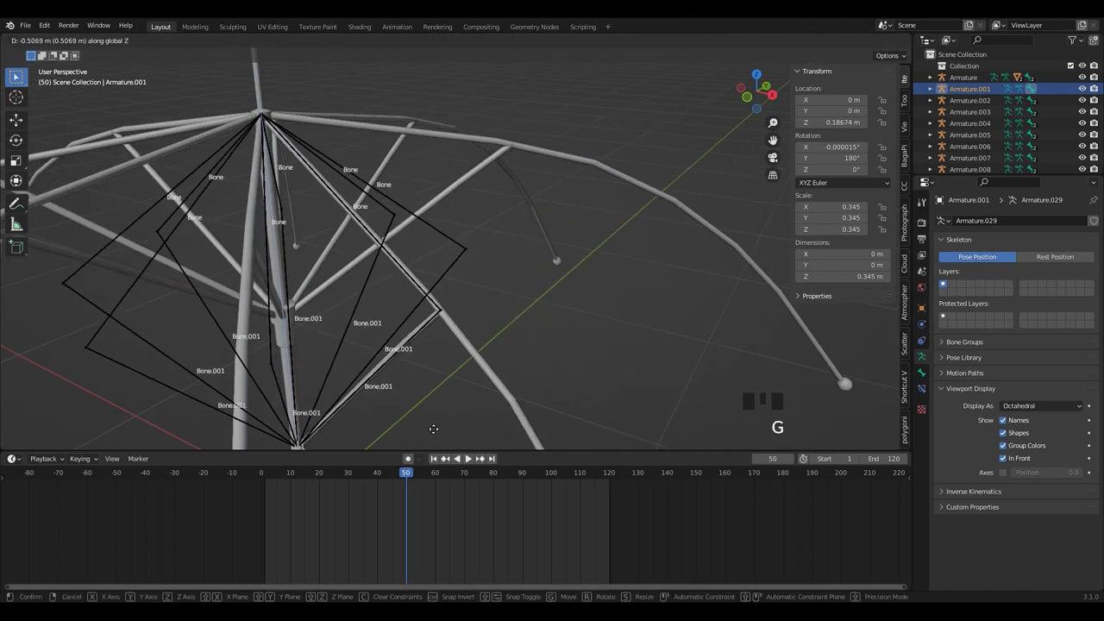
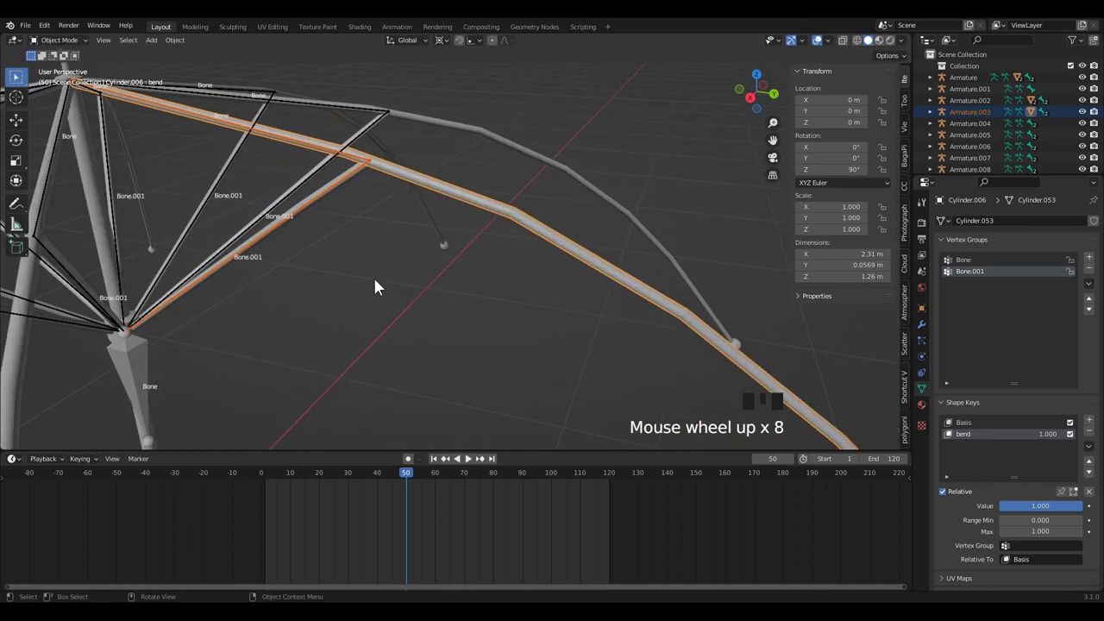
# Step: Bind the next rib tube to its rib armature with automatic weights
pyautogui.scroll(-3)
pyautogui.click(337, 262)
pyautogui.moveTo(321, 248); pyautogui.dragTo(310, 205)
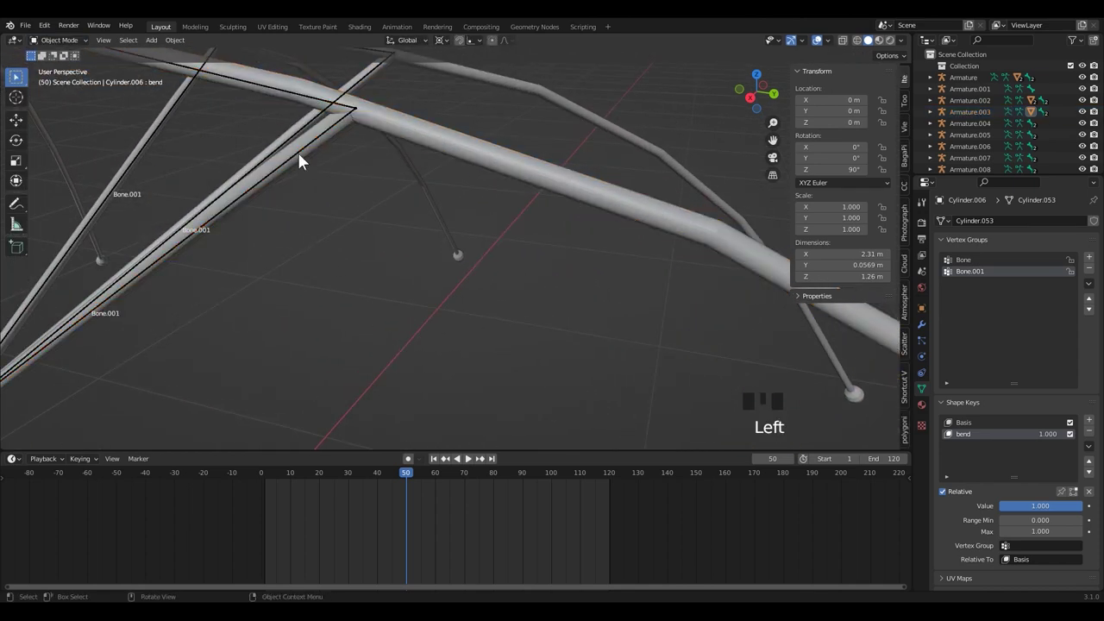
pyautogui.click(307, 162)
pyautogui.click(321, 159)
pyautogui.click(316, 153)
pyautogui.press('ctrl+p')
pyautogui.moveTo(374, 258); pyautogui.dragTo(396, 247)
pyautogui.scroll(-3)
pyautogui.moveTo(409, 248); pyautogui.dragTo(438, 247)
pyautogui.scroll(-3)
pyautogui.middleClick(438, 274)
pyautogui.scroll(3)
pyautogui.moveTo(458, 254); pyautogui.dragTo(448, 240)
pyautogui.moveTo(448, 240); pyautogui.dragTo(412, 235)
pyautogui.click(373, 206)
pyautogui.press('ctrl+p')
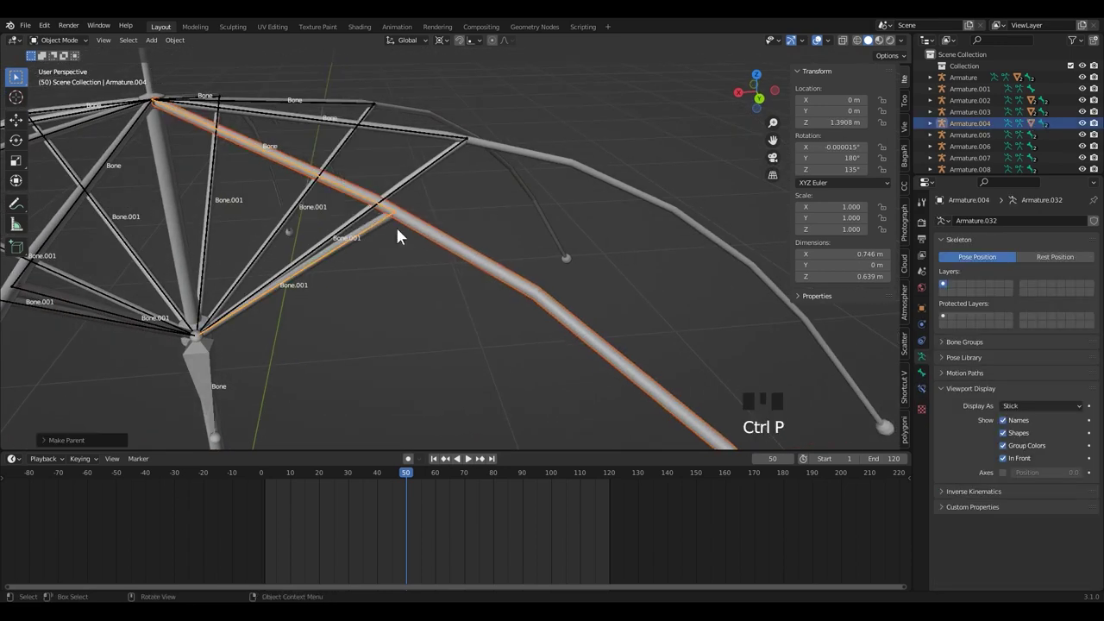
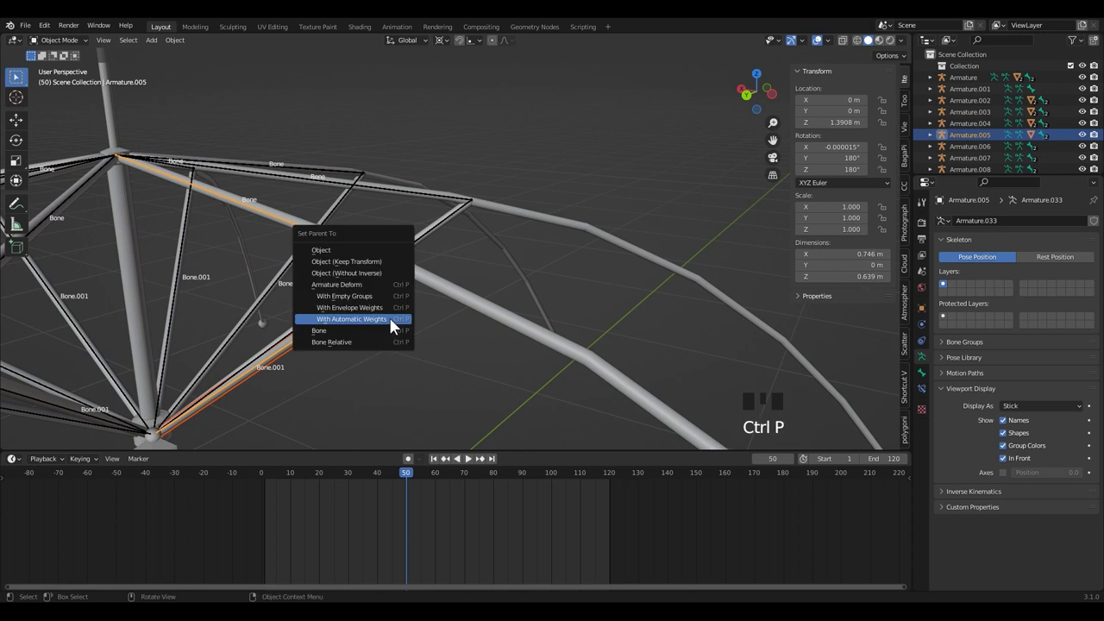
# Step: Bind a further rib tube to its rib armature with automatic weights
pyautogui.scroll(-3)
pyautogui.moveTo(624, 336); pyautogui.dragTo(571, 334)
pyautogui.scroll(3)
pyautogui.moveTo(574, 278); pyautogui.dragTo(596, 264)
pyautogui.click(596, 263)
pyautogui.scroll(3)
pyautogui.click(539, 214)
pyautogui.press('ctrl+p')
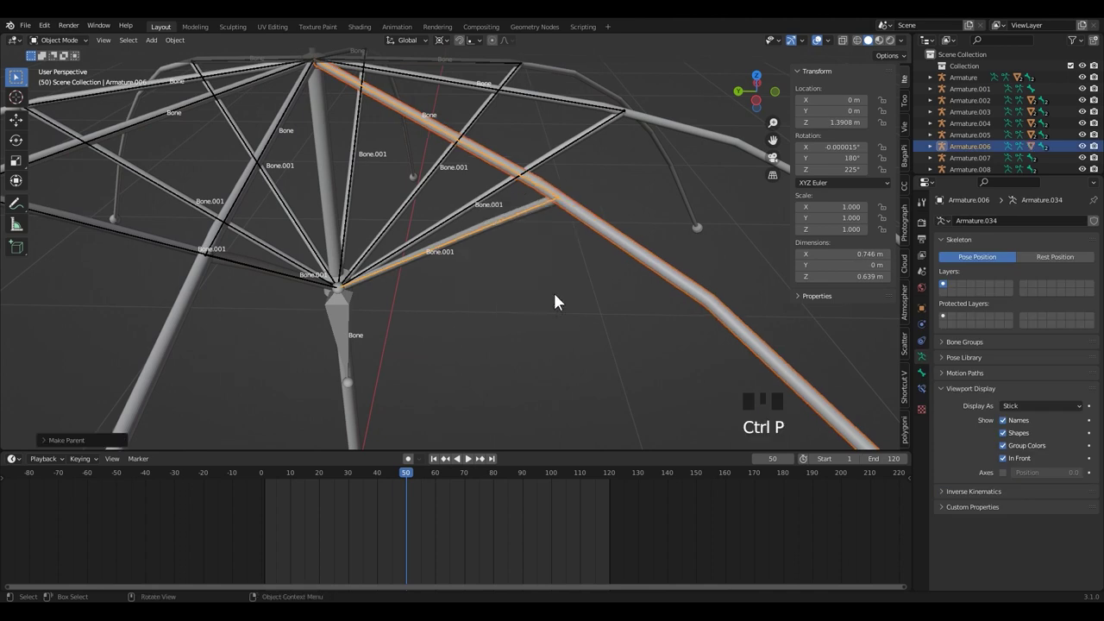
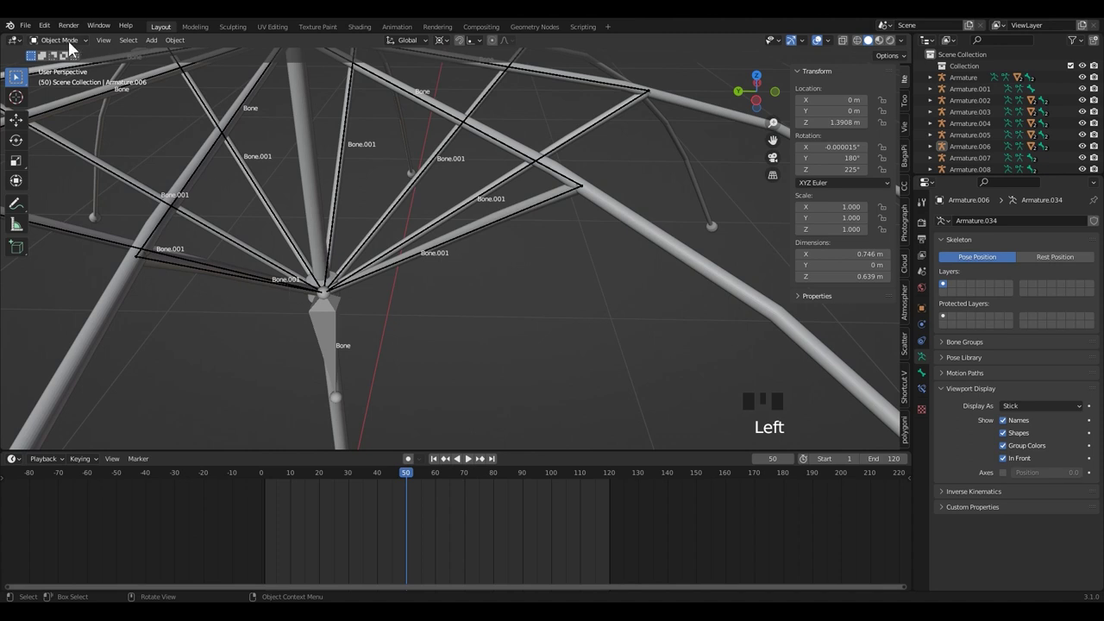
# Step: Slide the next rib armature along the shaft, then parent its rib to it as Object
pyautogui.click(339, 328)
pyautogui.scroll(-3)
pyautogui.press('g')
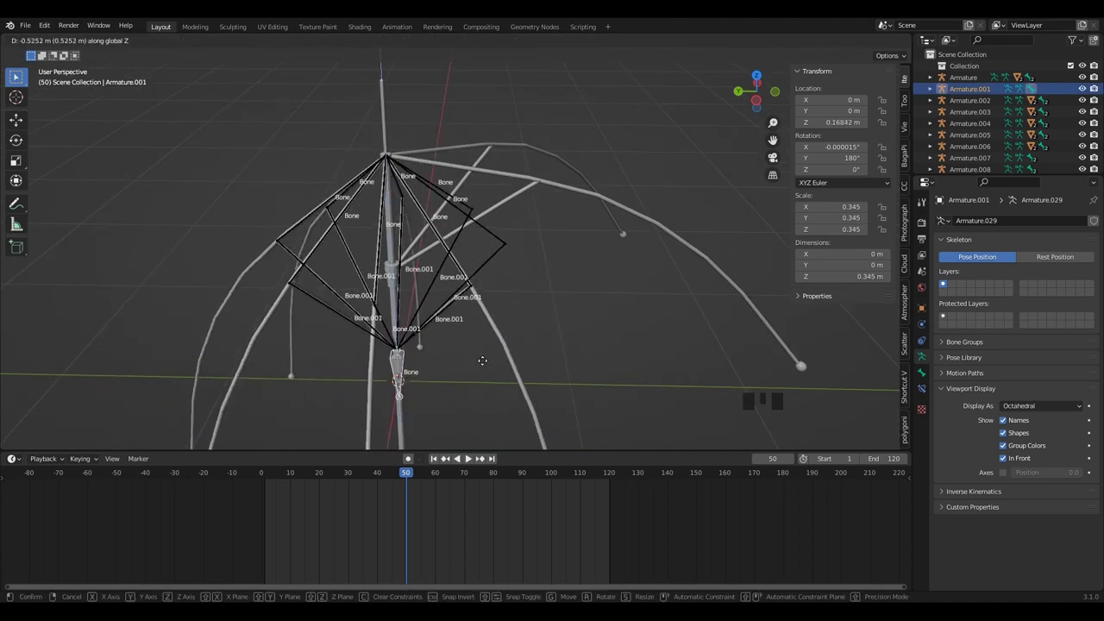
pyautogui.moveTo(579, 258); pyautogui.dragTo(517, 312)
pyautogui.scroll(3)
pyautogui.click(532, 236)
pyautogui.moveTo(510, 223); pyautogui.dragTo(511, 223)
pyautogui.press('ctrl+p')
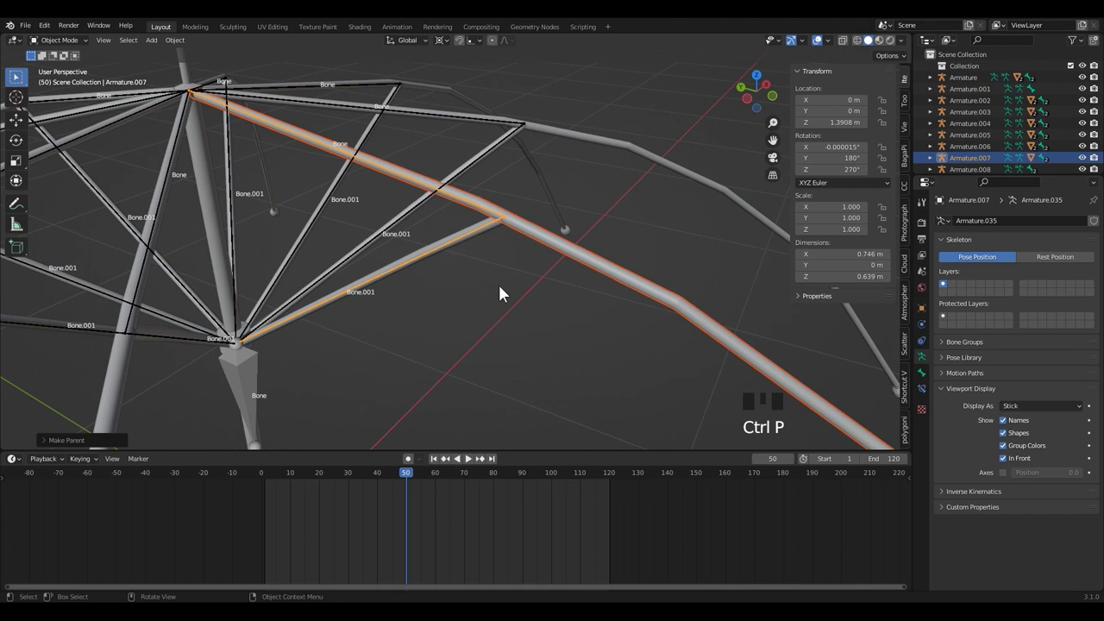
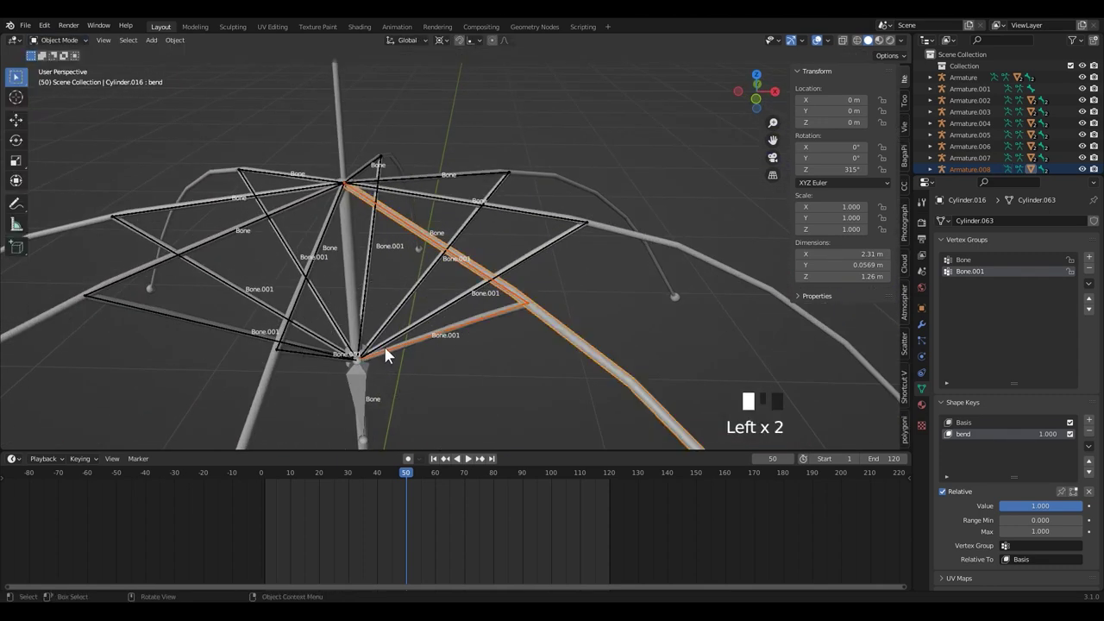
# Step: Rebind a rib to its armature and check another rib's vertex groups and shape keys
pyautogui.moveTo(508, 324); pyautogui.dragTo(503, 352)
pyautogui.scroll(3)
pyautogui.click(500, 350)
pyautogui.press('ctrl+p')
pyautogui.moveTo(688, 235); pyautogui.dragTo(665, 276)
pyautogui.moveTo(591, 244); pyautogui.dragTo(591, 259)
pyautogui.press('ctrl+p')
pyautogui.click(641, 281)
pyautogui.click(591, 213)
pyautogui.click(647, 228)
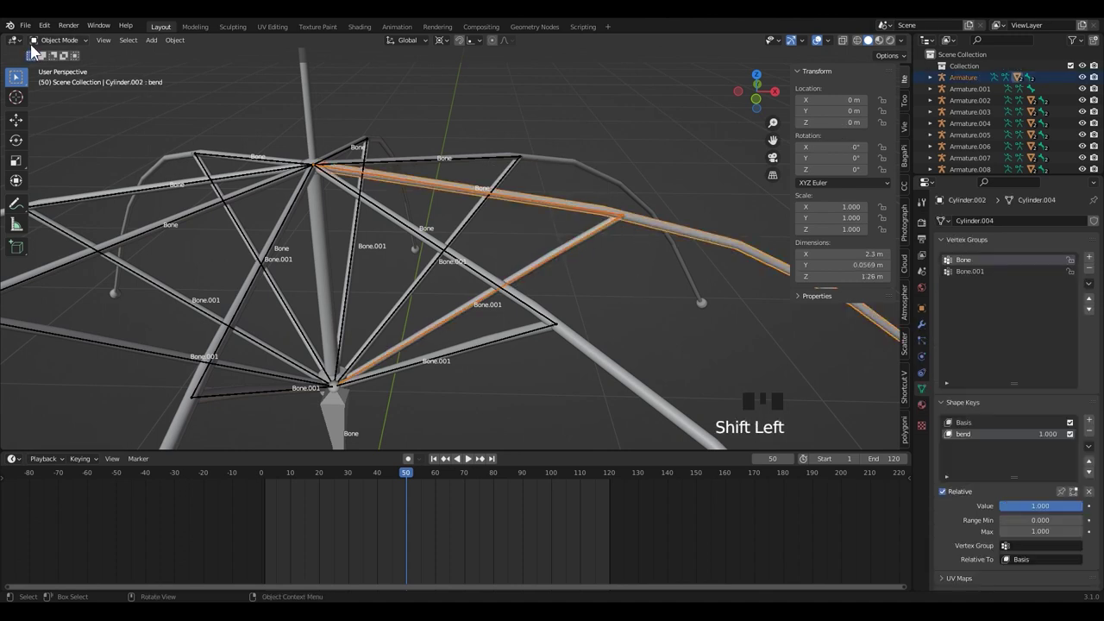
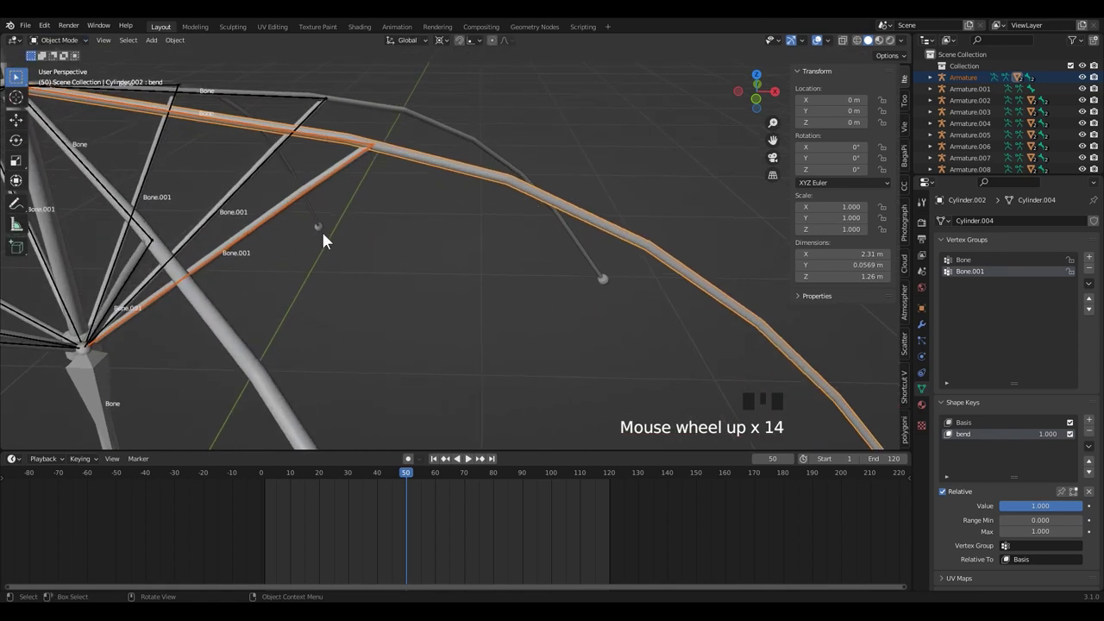
# Step: Bind another rib tube to its rib armature
pyautogui.moveTo(408, 233); pyautogui.dragTo(373, 208)
pyautogui.click(341, 180)
pyautogui.press('ctrl+p')
pyautogui.scroll(-3)
pyautogui.moveTo(441, 359); pyautogui.dragTo(415, 360)
# Step: In front orthographic view, move the shaft armature down so the umbrella folds closed
pyautogui.click(211, 355)
pyautogui.scroll(-3)
pyautogui.press('g')
pyautogui.scroll(-3)
pyautogui.press('KP_1')
pyautogui.moveTo(432, 369); pyautogui.dragTo(445, 345)
pyautogui.scroll(3)
pyautogui.middleClick(439, 320)
pyautogui.scroll(-3)
pyautogui.press('g')
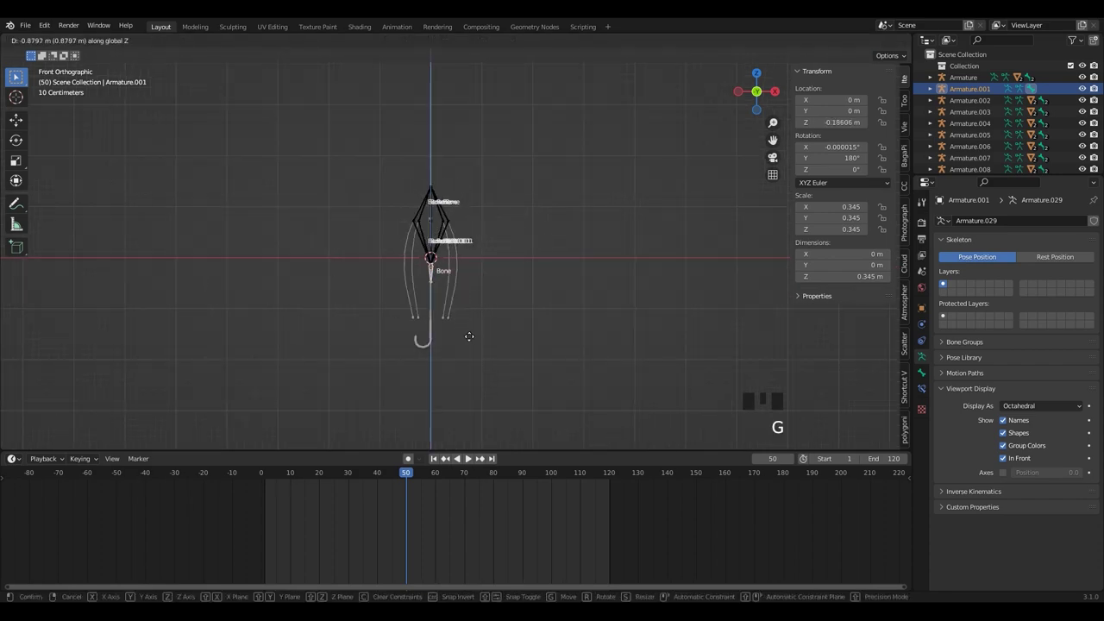
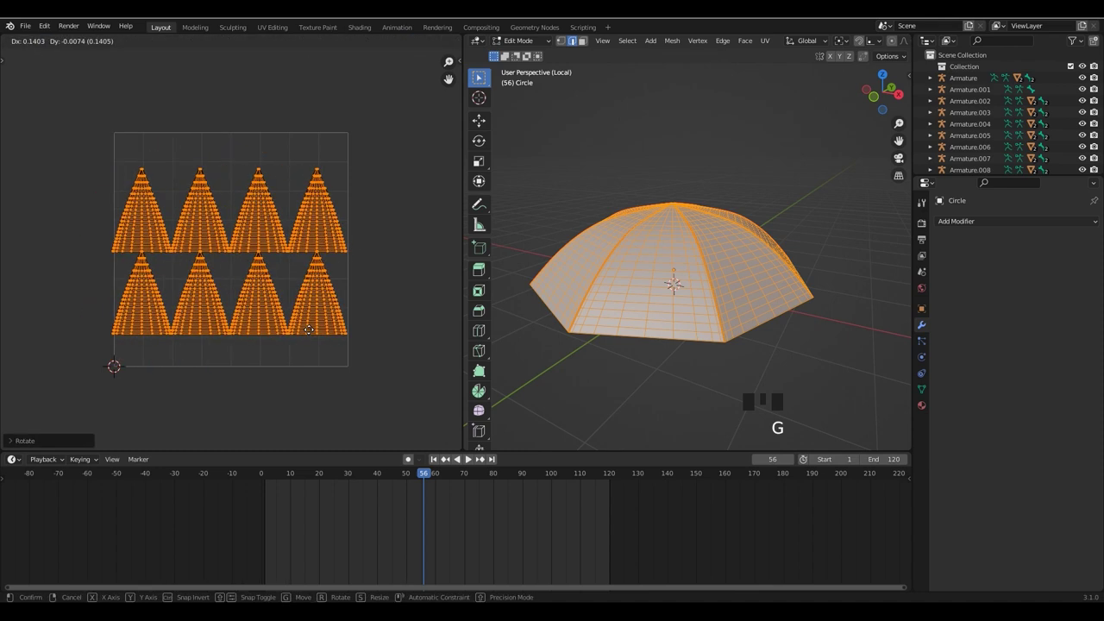
# Step: Select the first canopy UV islands with L and slide them sideways into a row
pyautogui.scroll(3)
pyautogui.press('s')
pyautogui.scroll(3)
pyautogui.middleClick(351, 368)
pyautogui.scroll(-3)
pyautogui.click(452, 305)
pyautogui.press('l')
pyautogui.press('g')
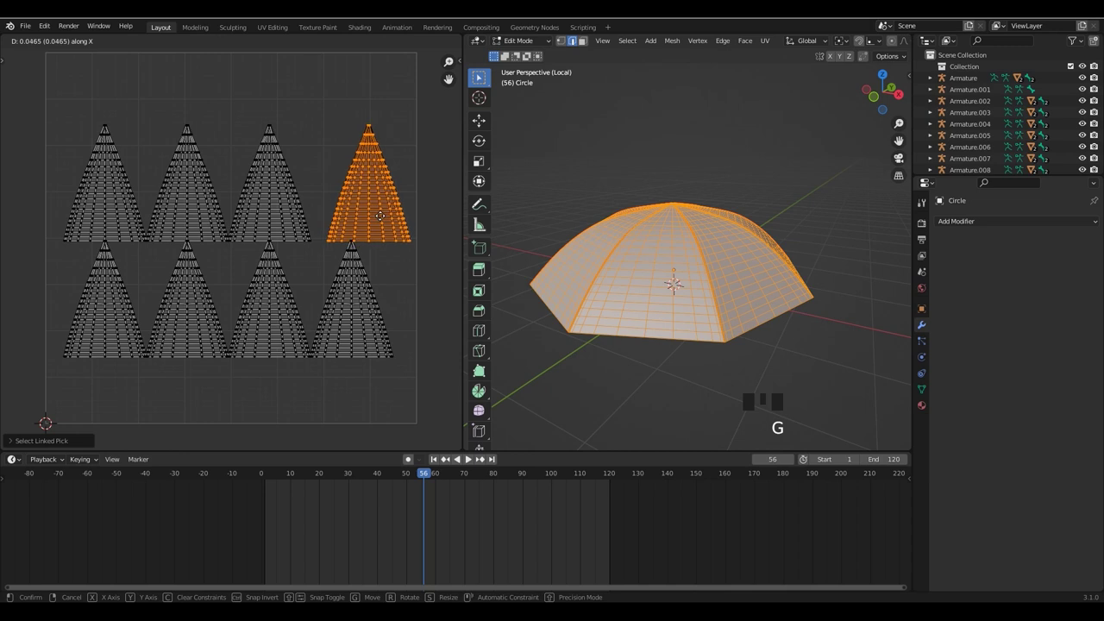
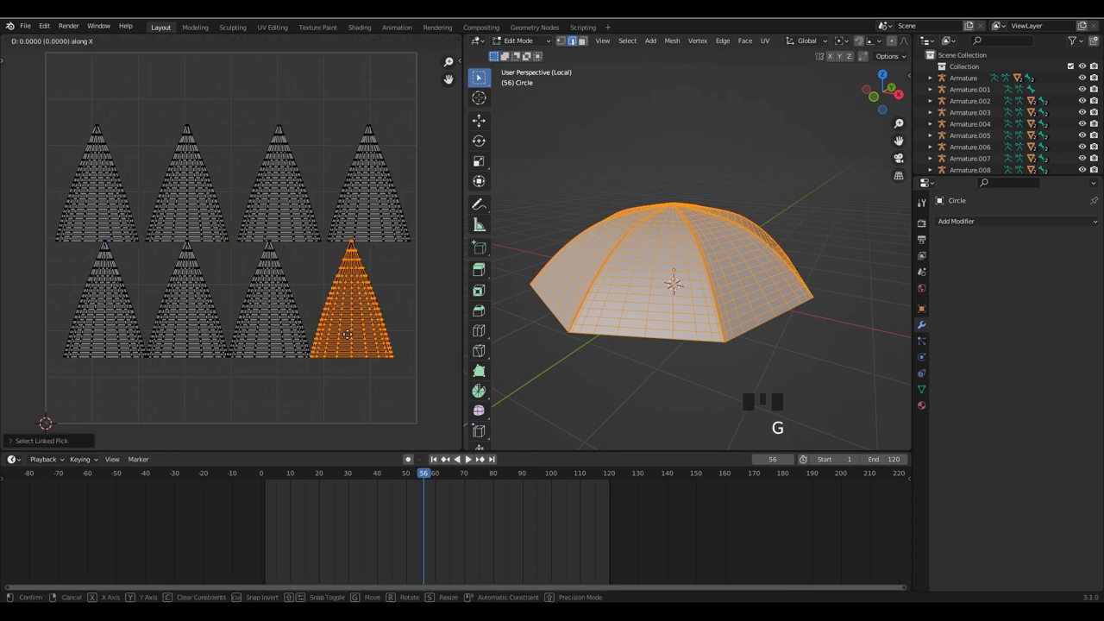
pyautogui.press('l')
pyautogui.press('l')
pyautogui.press('g')
pyautogui.click(395, 311)
# Step: Space the remaining canopy UV islands one by one into two rows of four
pyautogui.press('l')
pyautogui.press('g')
pyautogui.click(127, 350)
pyautogui.press('l')
pyautogui.press('g')
pyautogui.click(164, 355)
pyautogui.press('l')
pyautogui.press('g')
pyautogui.click(275, 349)
pyautogui.press('l')
pyautogui.press('g')
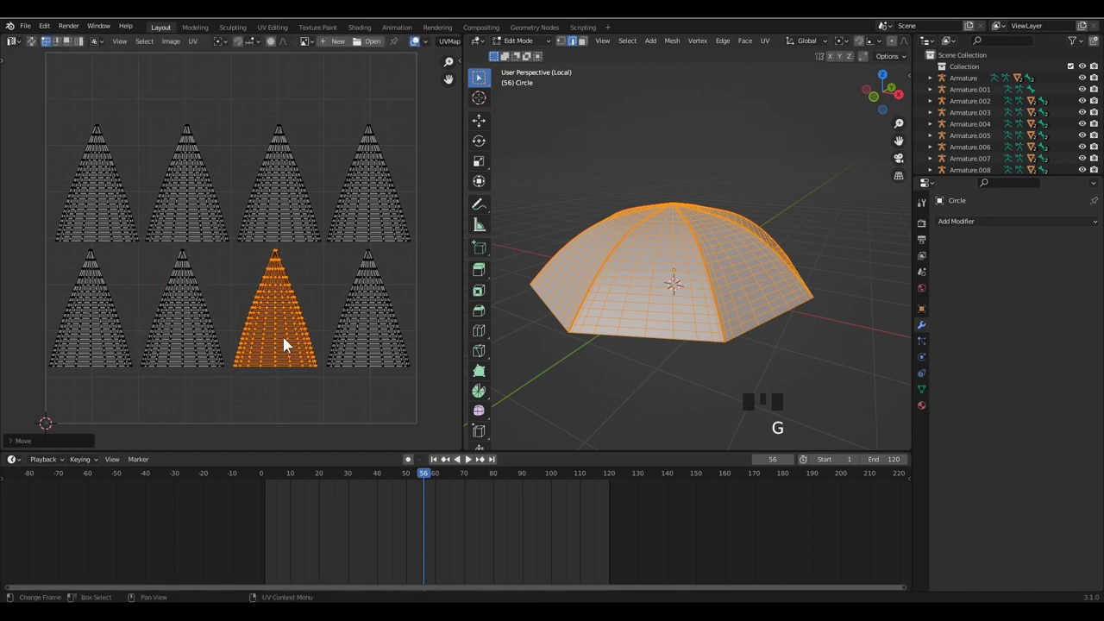
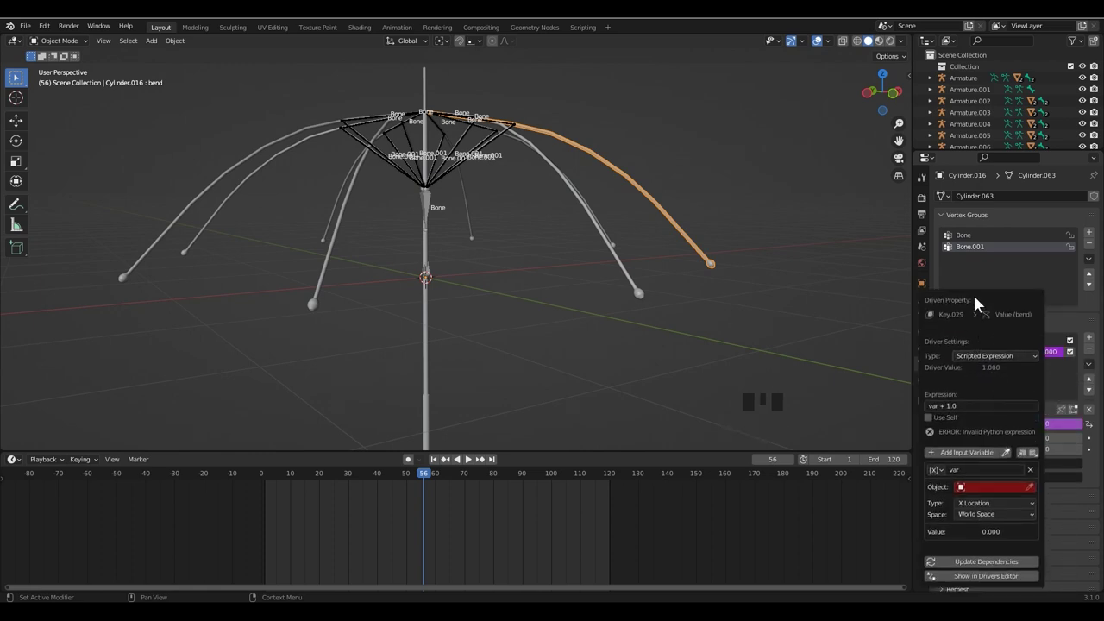
# Step: Add a single-bone slider armature at the umbrella shaft and move it vertically along Z
pyautogui.click(564, 318)
pyautogui.scroll(3)
pyautogui.click(413, 295)
pyautogui.click(1013, 440)
pyautogui.click(1014, 402)
pyautogui.moveTo(513, 374); pyautogui.dragTo(66, 51)
pyautogui.moveTo(67, 51); pyautogui.dragTo(410, 291)
pyautogui.press('n')
pyautogui.press('g')
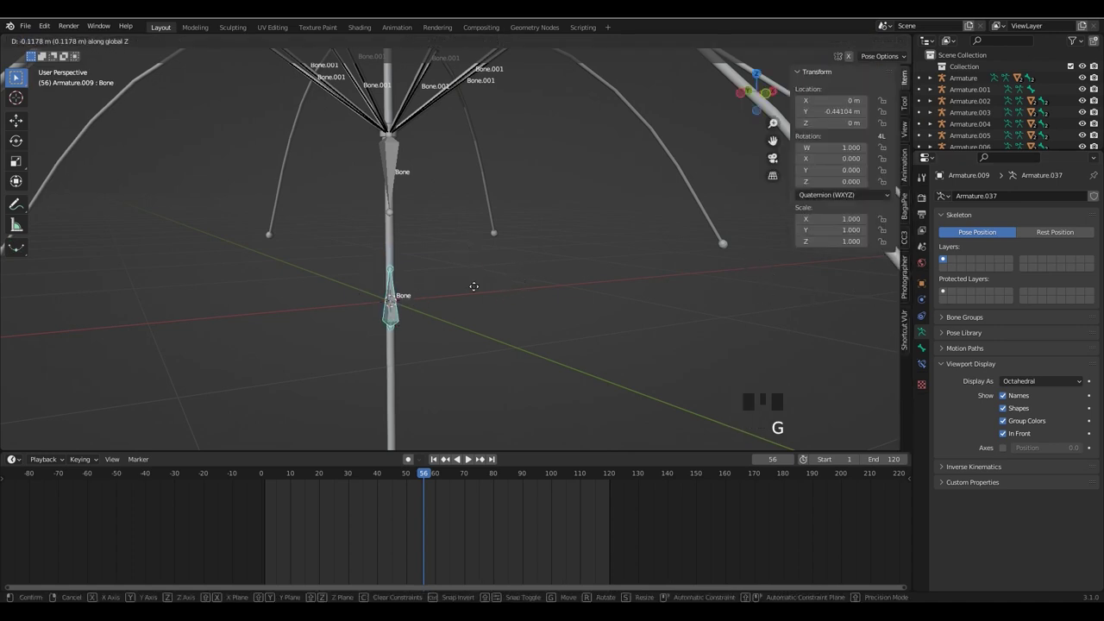
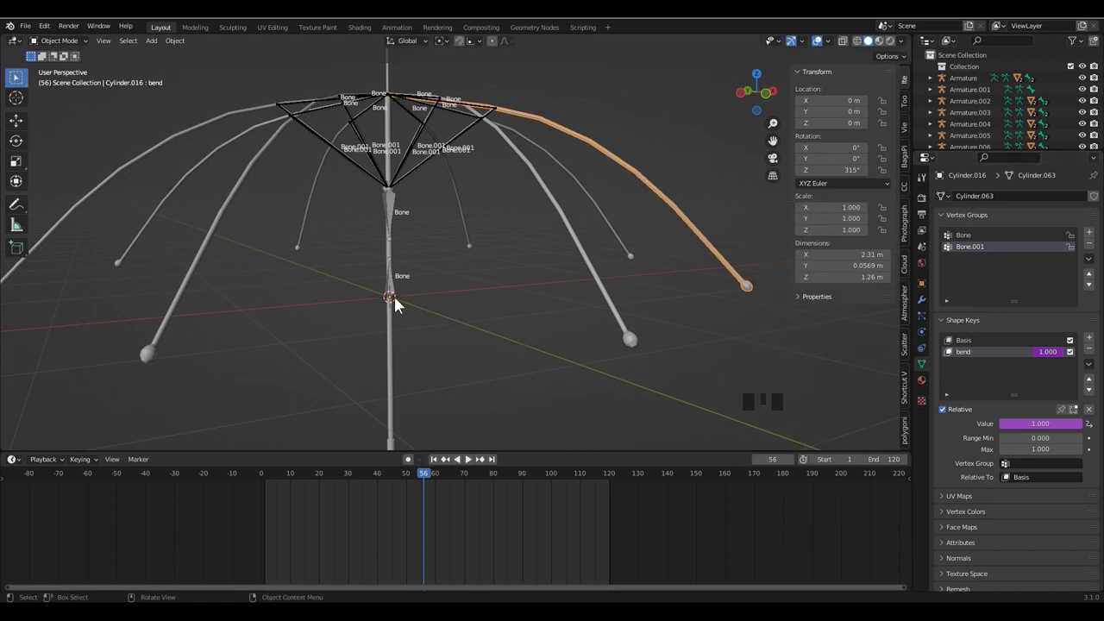
# Step: Put the slider armature in Pose Mode and return to the driven rib's bend driver settings
pyautogui.click(400, 292)
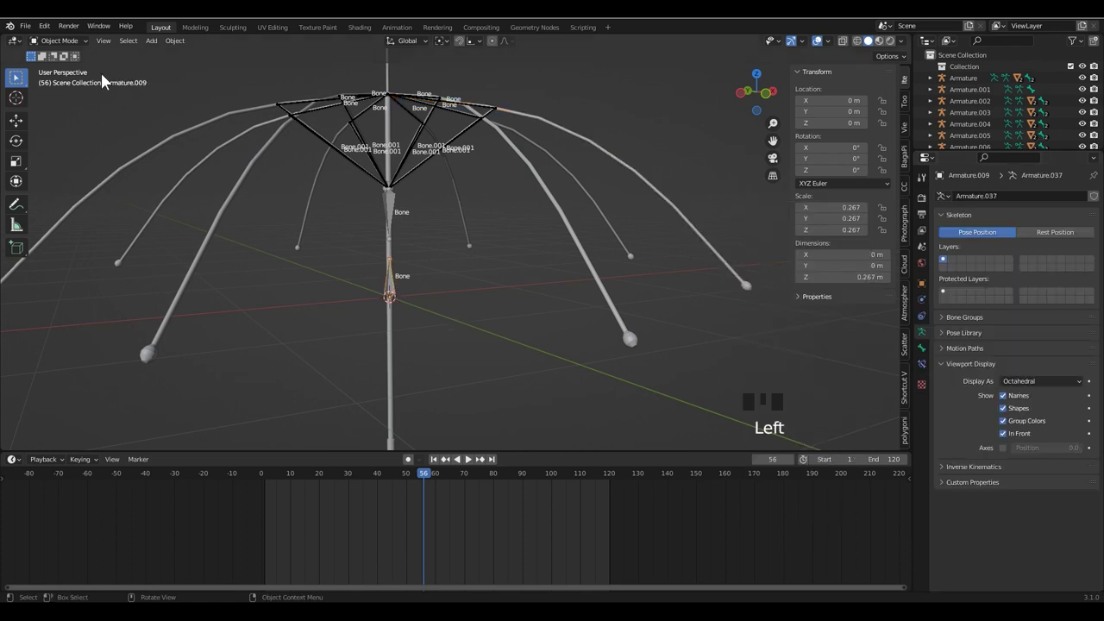
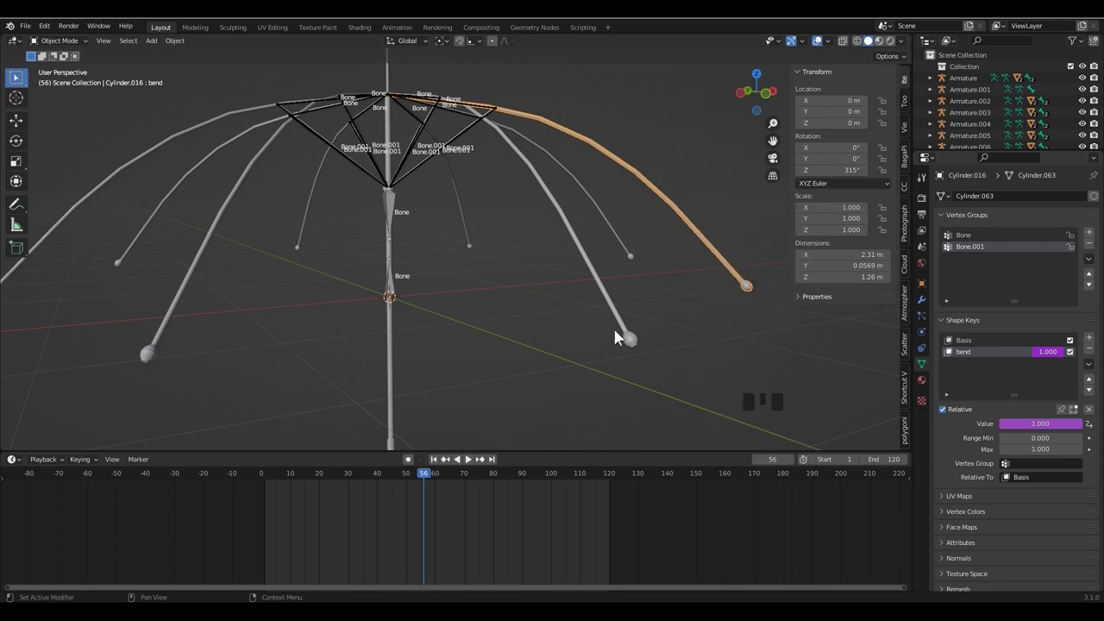
pyautogui.click(401, 291)
pyautogui.moveTo(74, 47); pyautogui.dragTo(422, 292)
pyautogui.press('g')
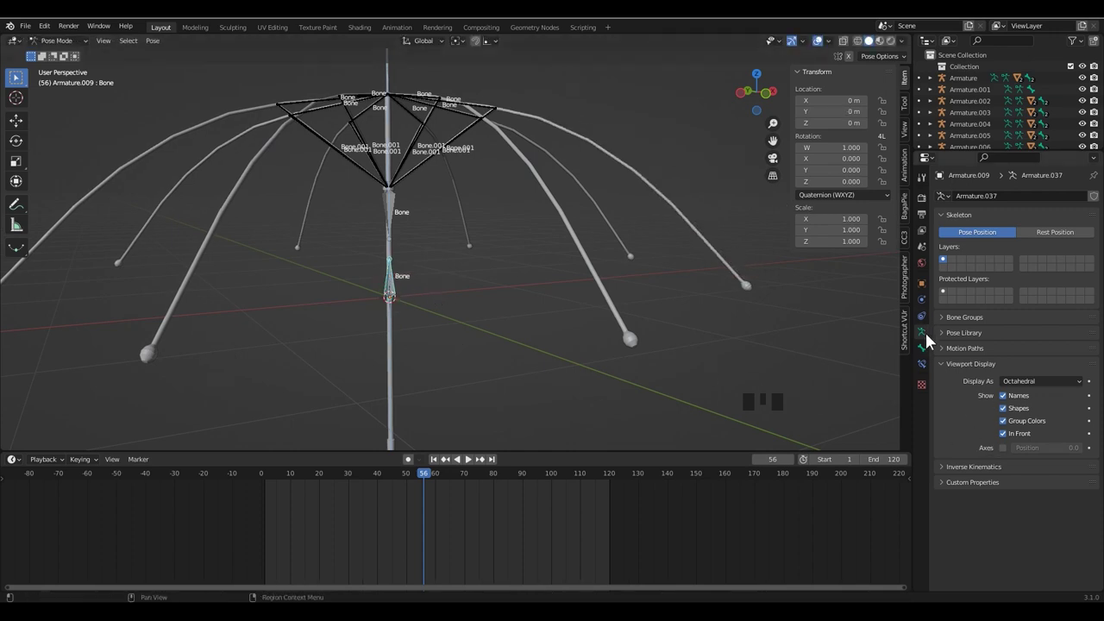
pyautogui.click(690, 227)
pyautogui.moveTo(58, 48); pyautogui.dragTo(668, 205)
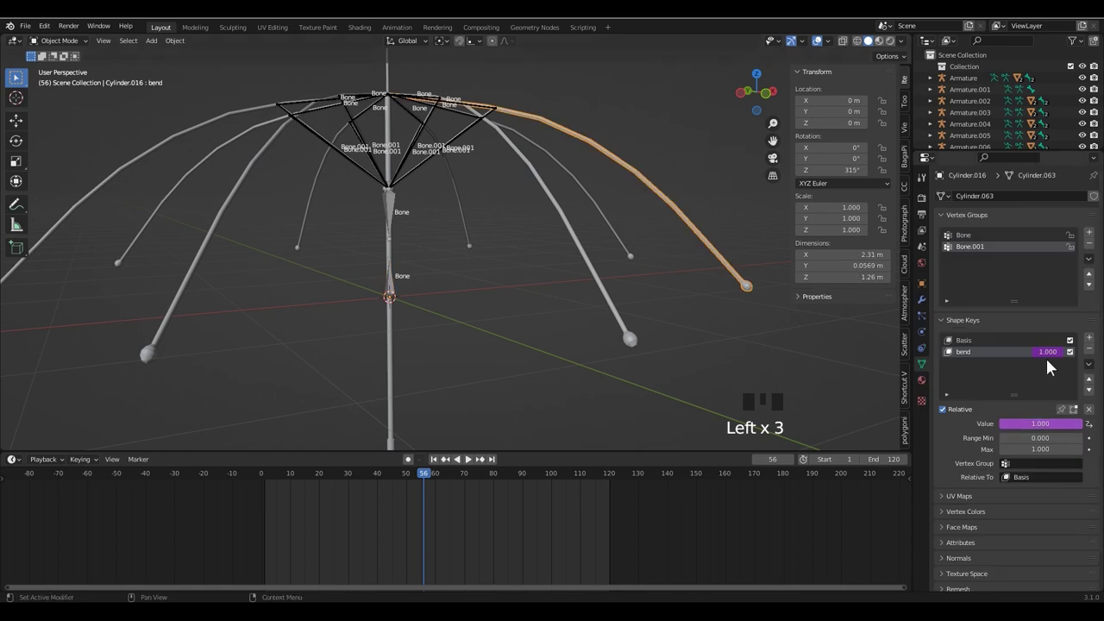
pyautogui.moveTo(1051, 362); pyautogui.dragTo(779, 279)
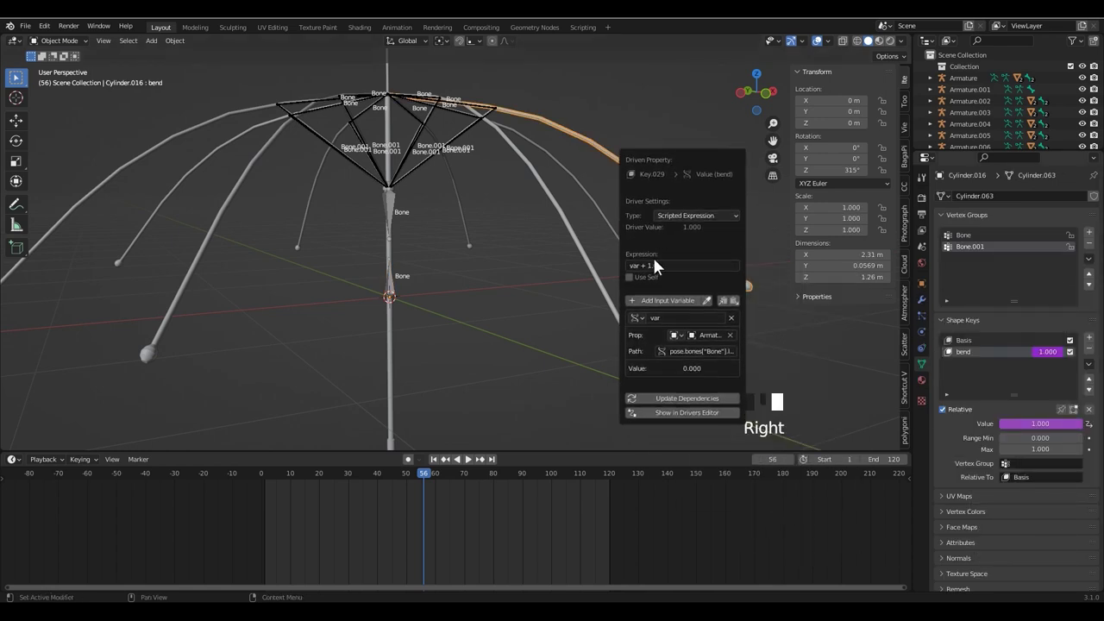
# Step: Change the rib's bend driver expression to -var*5
pyautogui.rightClick(671, 268)
pyautogui.press('BackSpace')
pyautogui.press('Left')
pyautogui.press('Left')
pyautogui.press('Right')
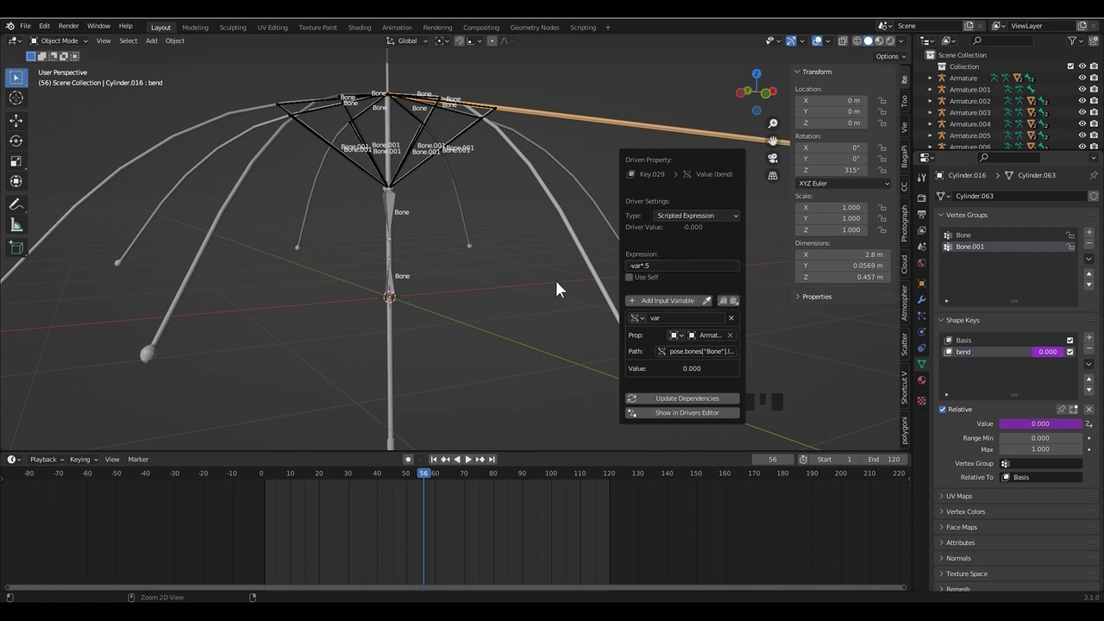
# Step: Pose the slider bone along the shaft and check that the rib's bend follows it
pyautogui.moveTo(529, 297); pyautogui.dragTo(468, 307)
pyautogui.click(396, 287)
pyautogui.moveTo(80, 46); pyautogui.dragTo(433, 285)
pyautogui.scroll(-3)
pyautogui.press('g')
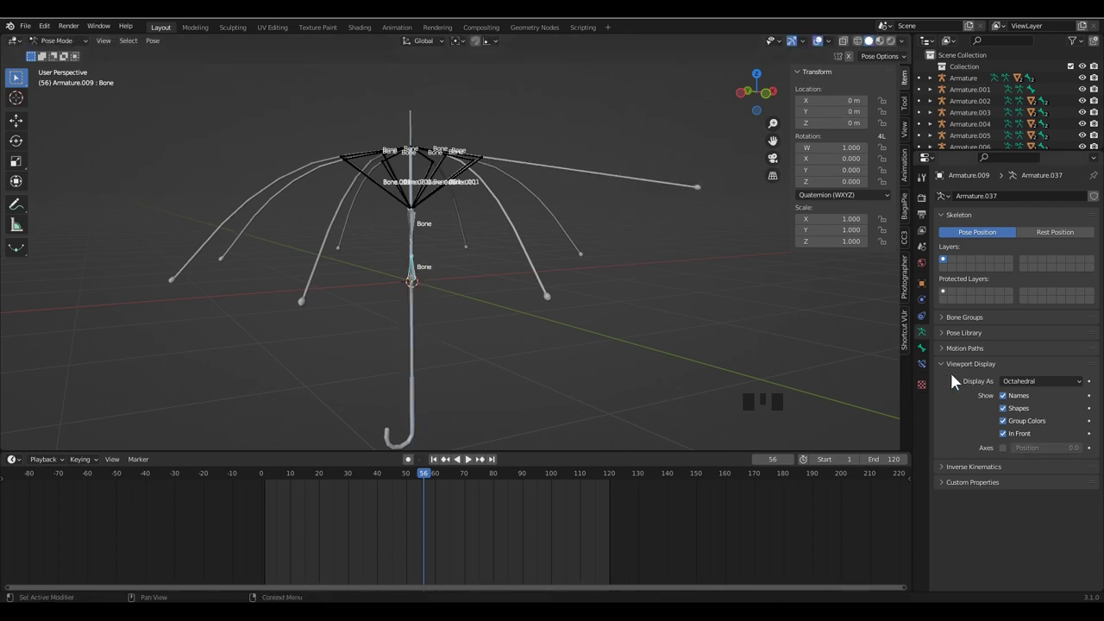
pyautogui.click(71, 48)
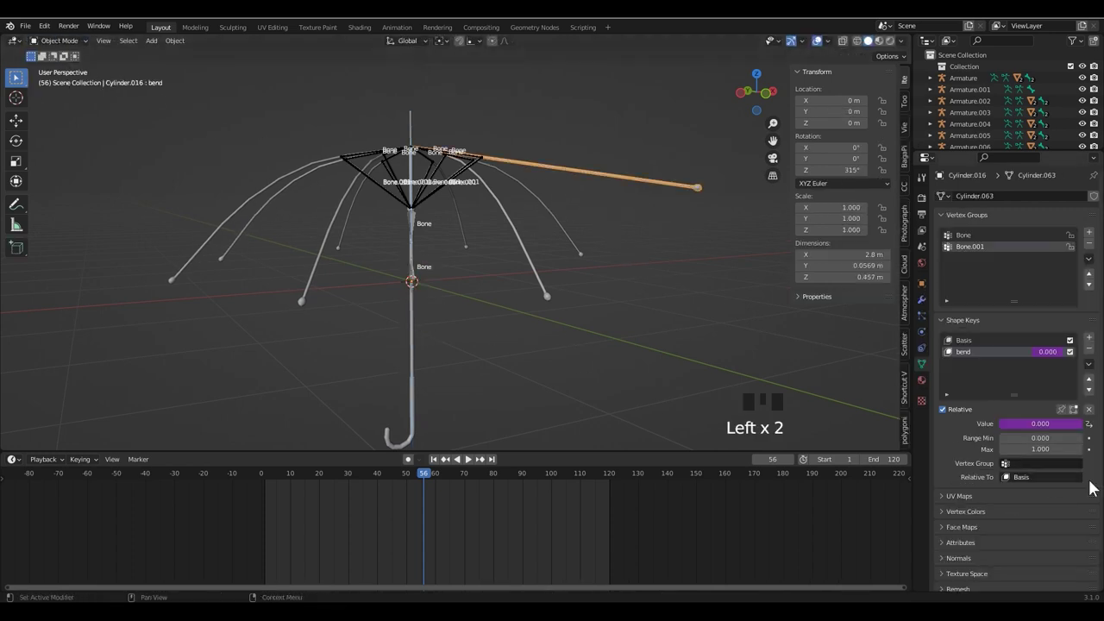
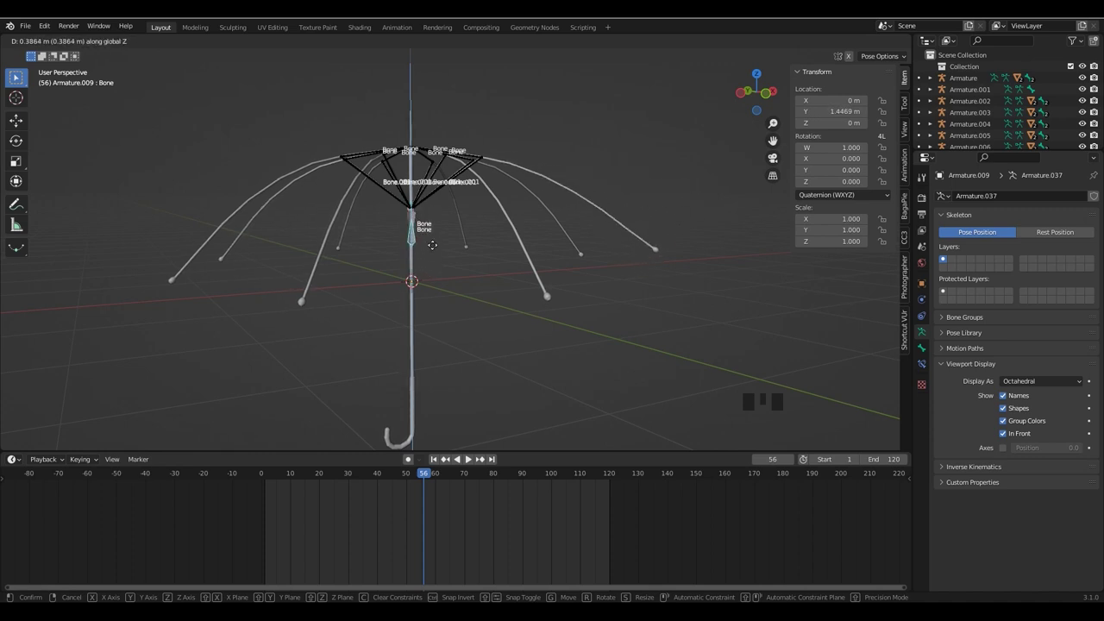
# Step: Confirm the slider position, save the file, and copy the driven rib's bend driver
pyautogui.click(668, 291)
pyautogui.press('ctrl+s')
pyautogui.moveTo(645, 291); pyautogui.dragTo(640, 300)
pyautogui.scroll(3)
pyautogui.click(656, 231)
pyautogui.moveTo(78, 53); pyautogui.dragTo(646, 232)
# Step: Select other ribs to paste the bend driver onto their bend shape keys
pyautogui.moveTo(1054, 361); pyautogui.dragTo(470, 344)
pyautogui.click(470, 344)
pyautogui.moveTo(1049, 358); pyautogui.dragTo(592, 261)
pyautogui.click(592, 261)
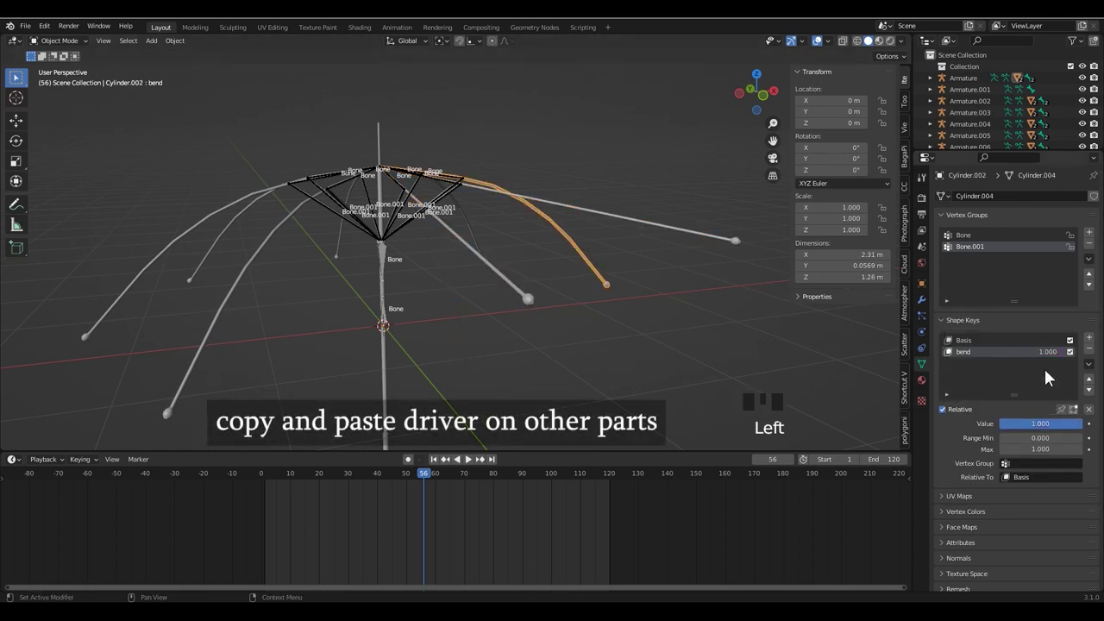